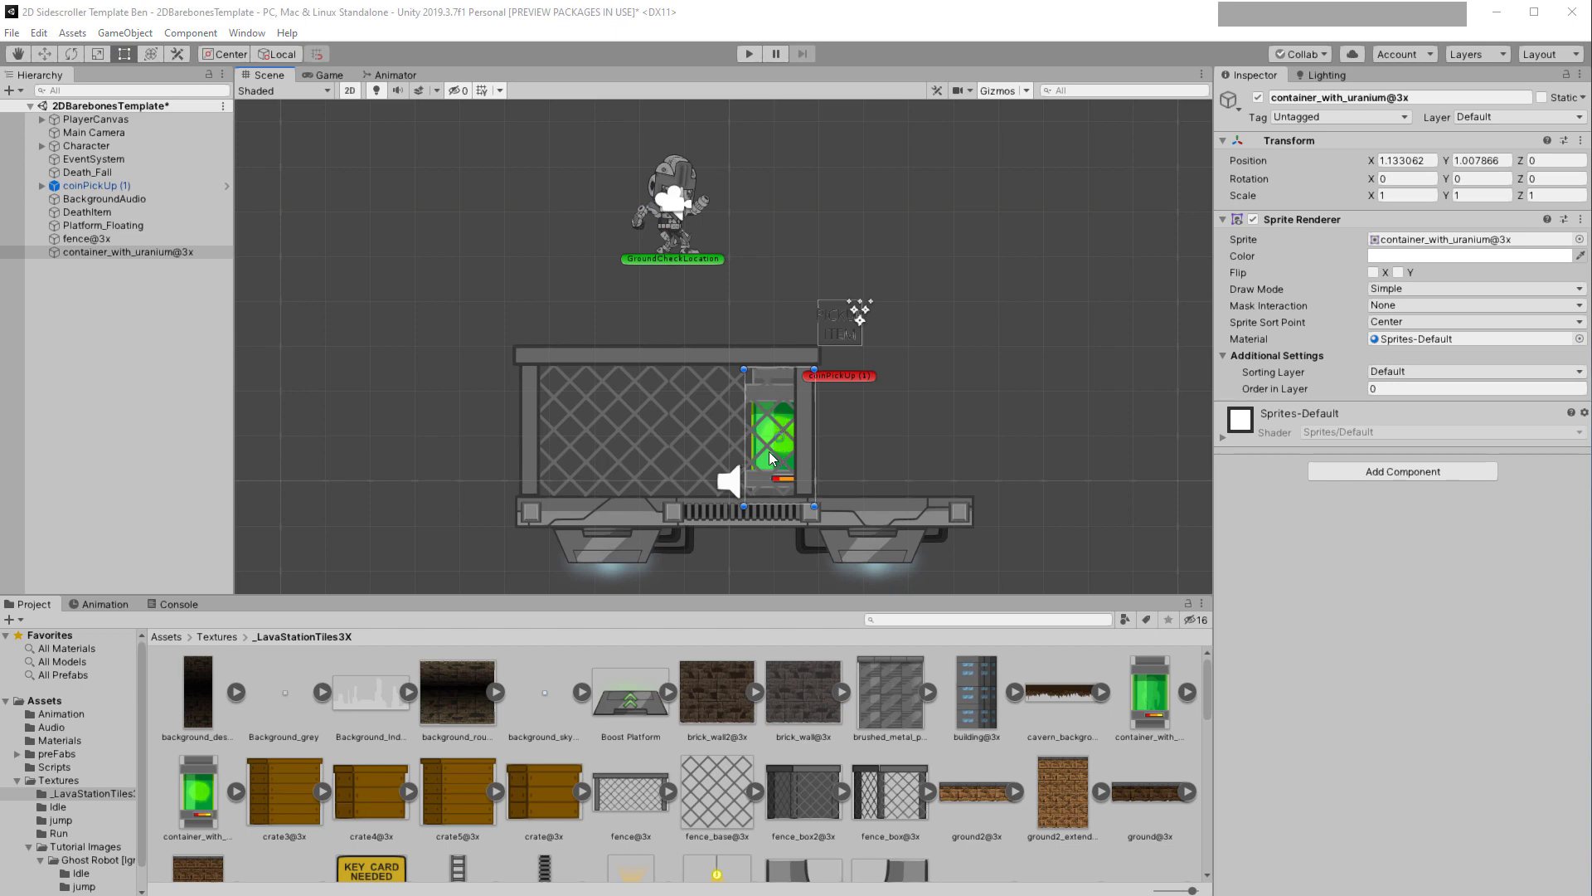
Play-test the level, moving the character left and right, then stop the run
click(779, 437)
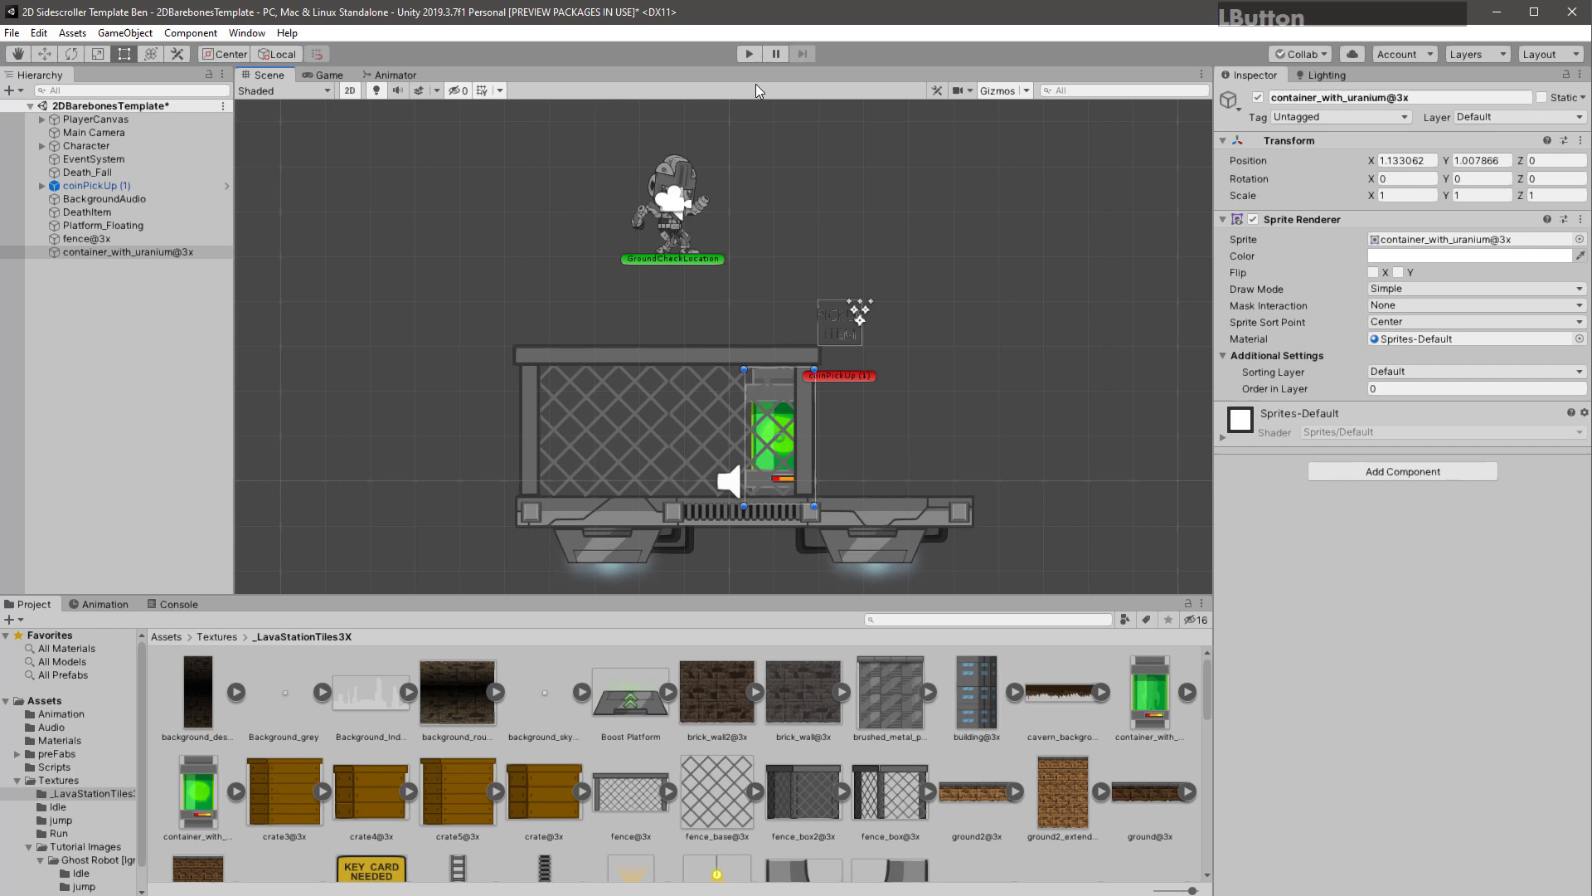
click(749, 62)
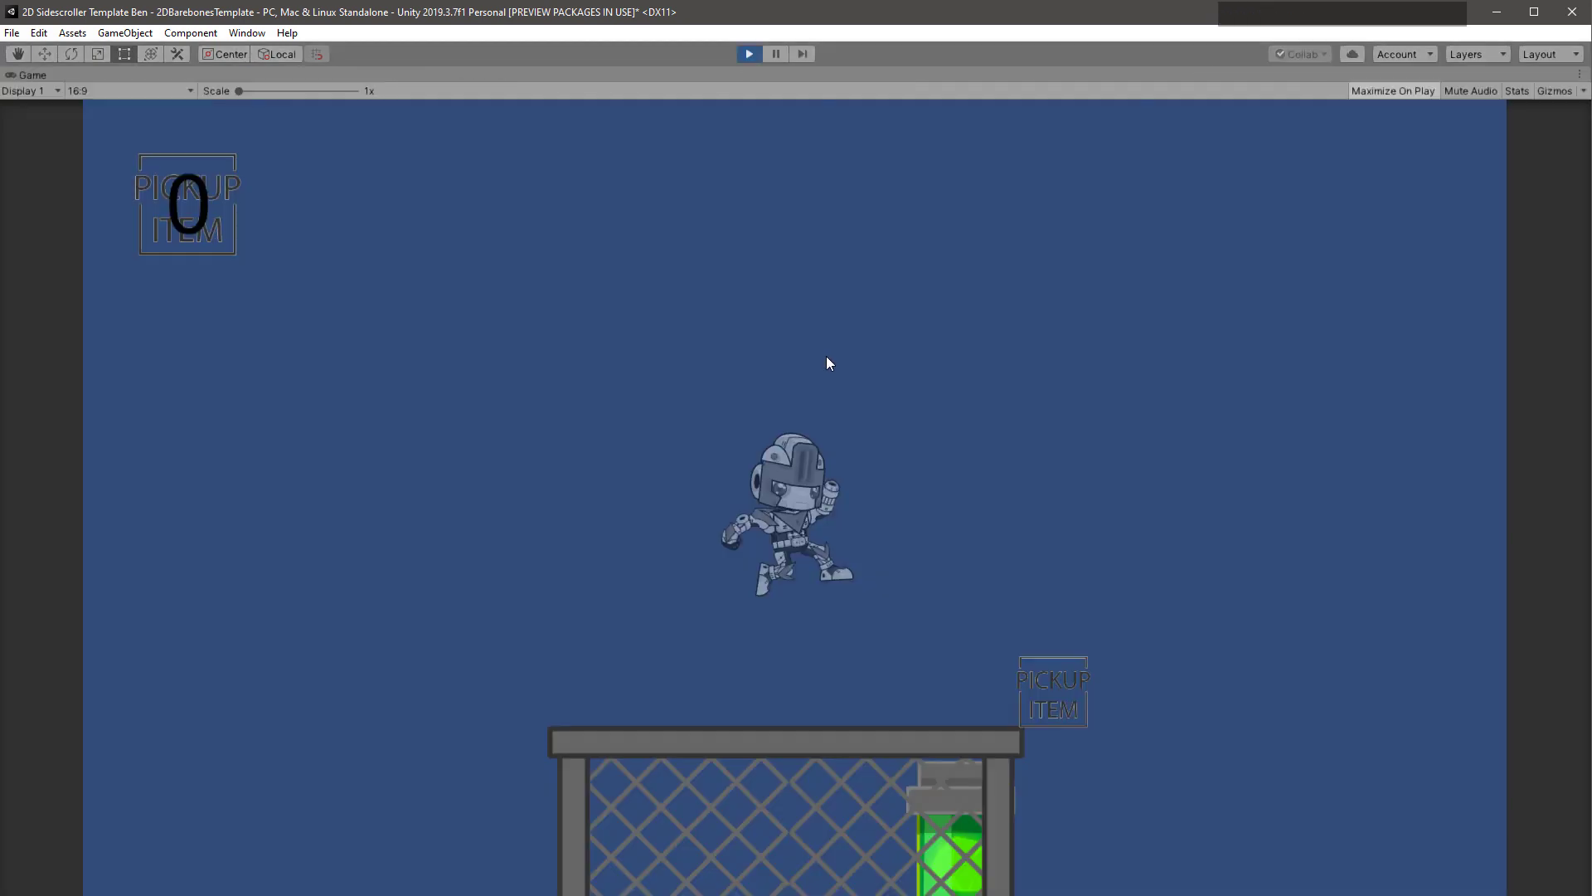
key(Right)
key(Right)
key(Left)
key(Left)
key(Right)
click(869, 465)
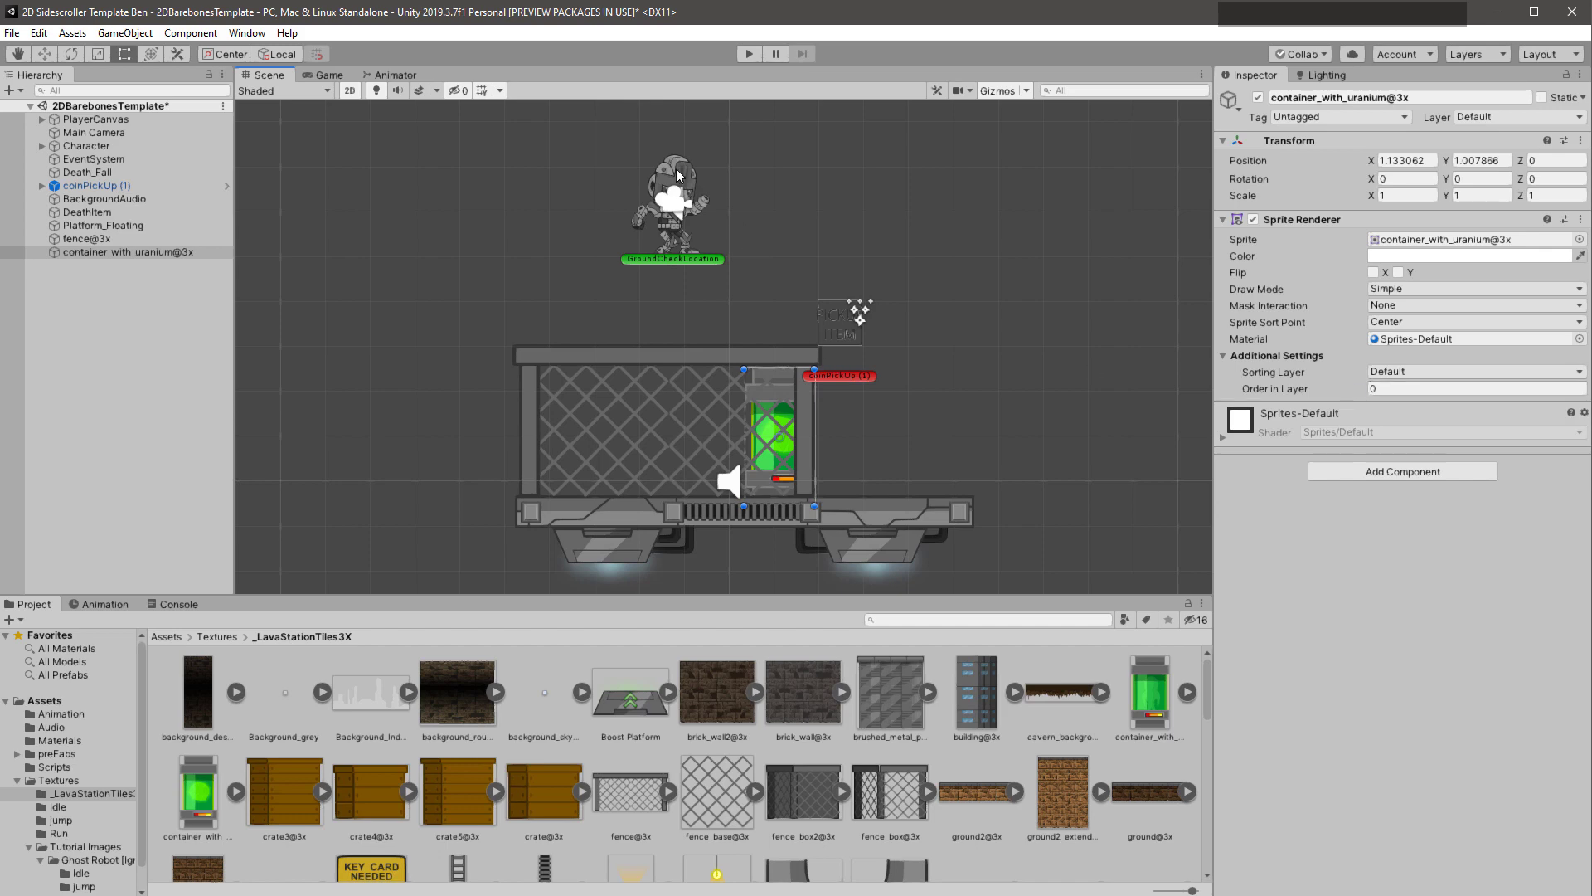
Select fence@3x and container_with_uranium@3x in the Hierarchy and delete them
click(689, 182)
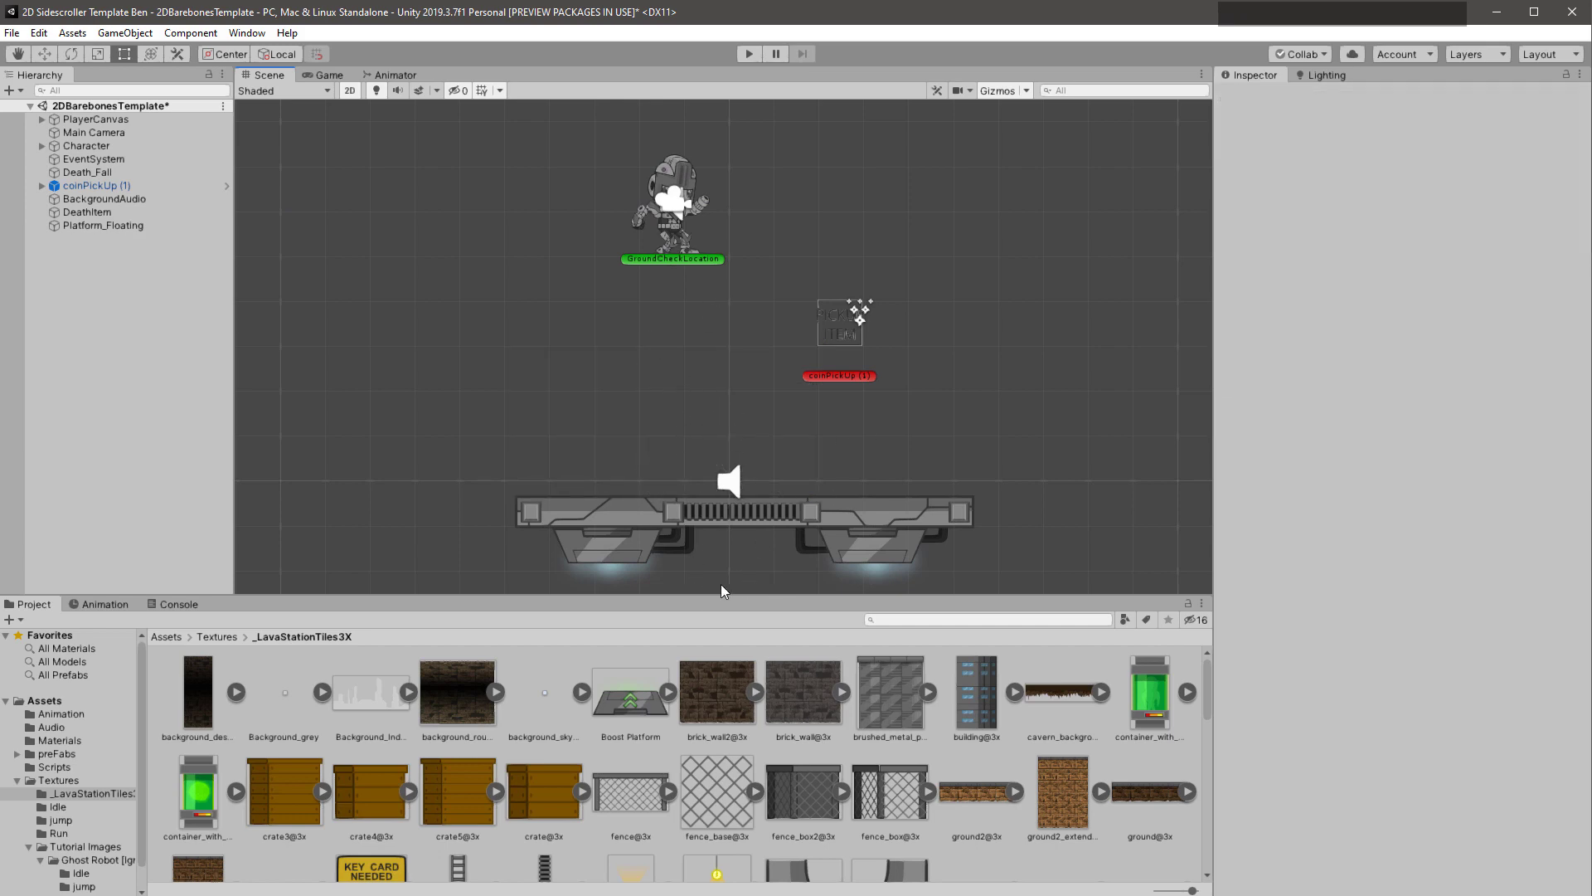
Add the railing@3x sprite from Textures/_LavaStationTiles3X to the scene
click(230, 647)
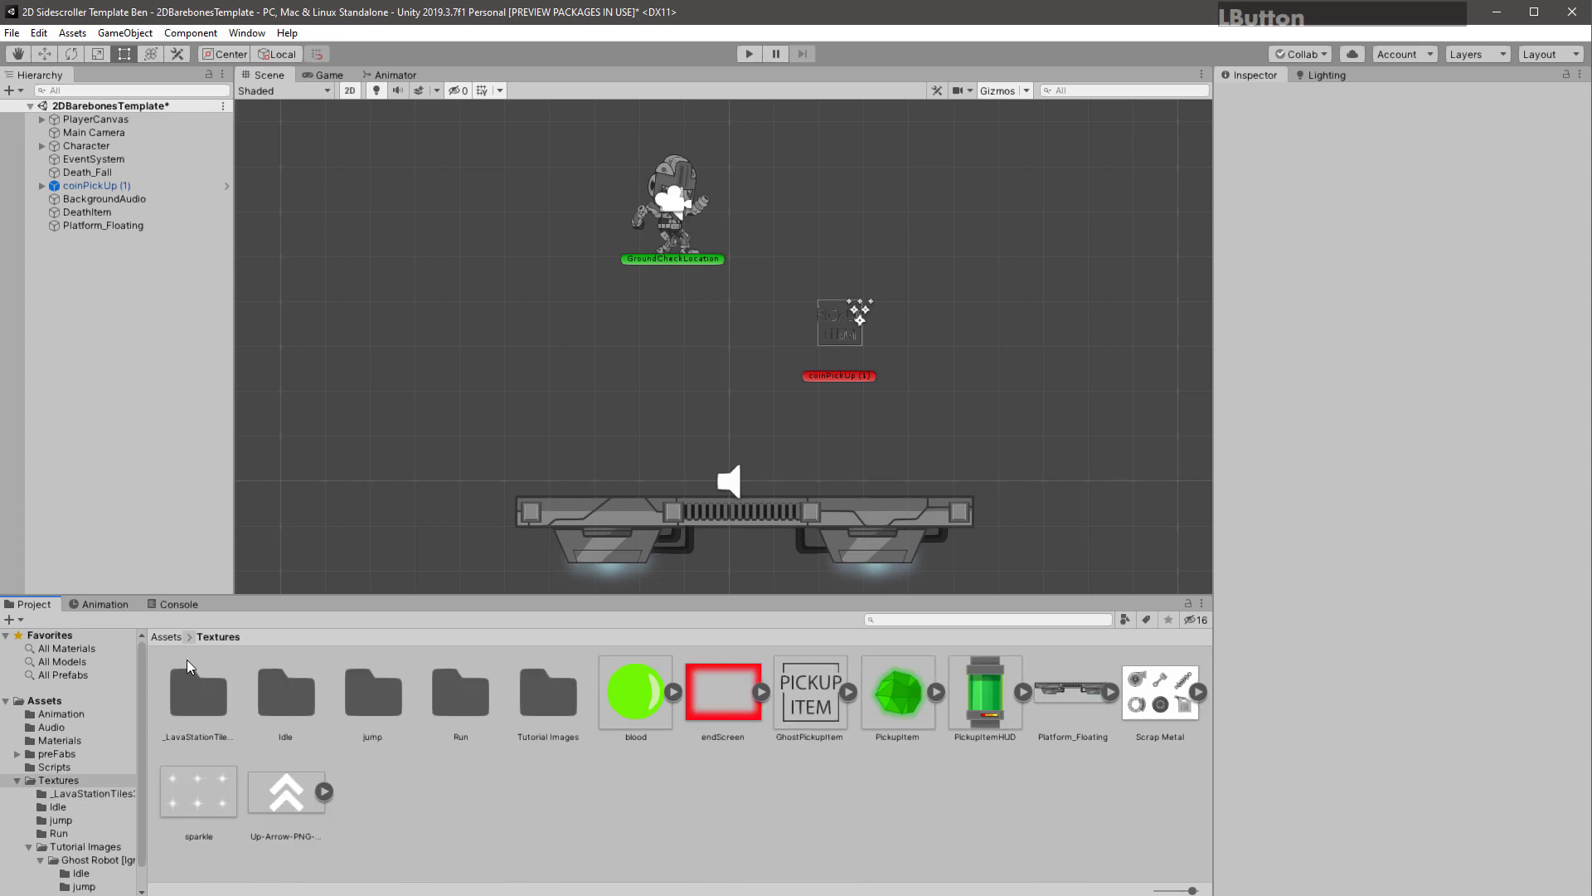
click(209, 703)
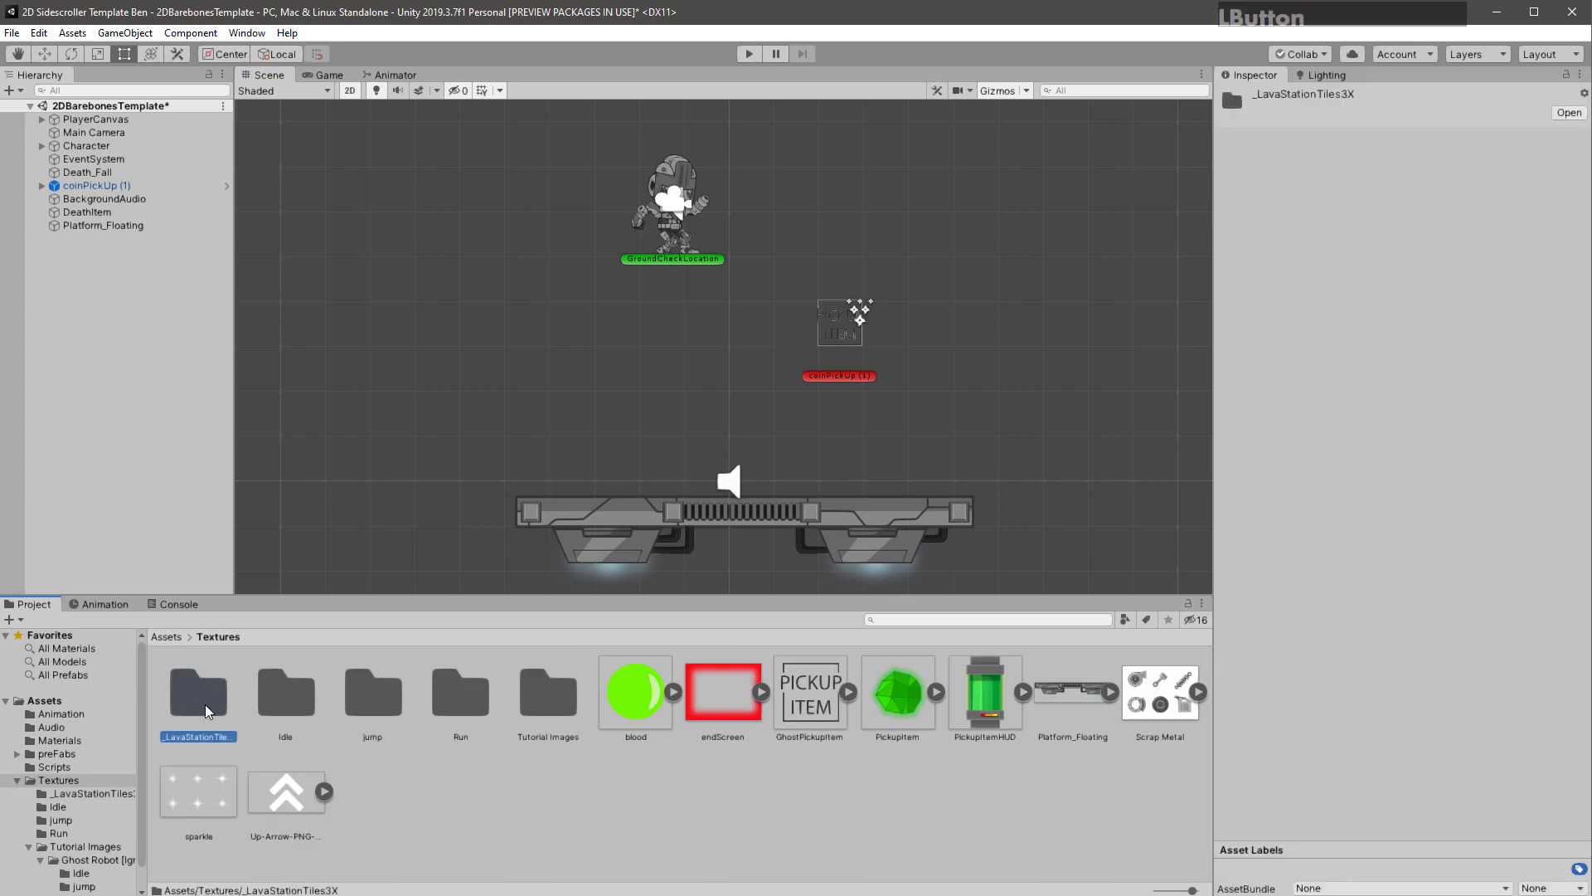
click(208, 698)
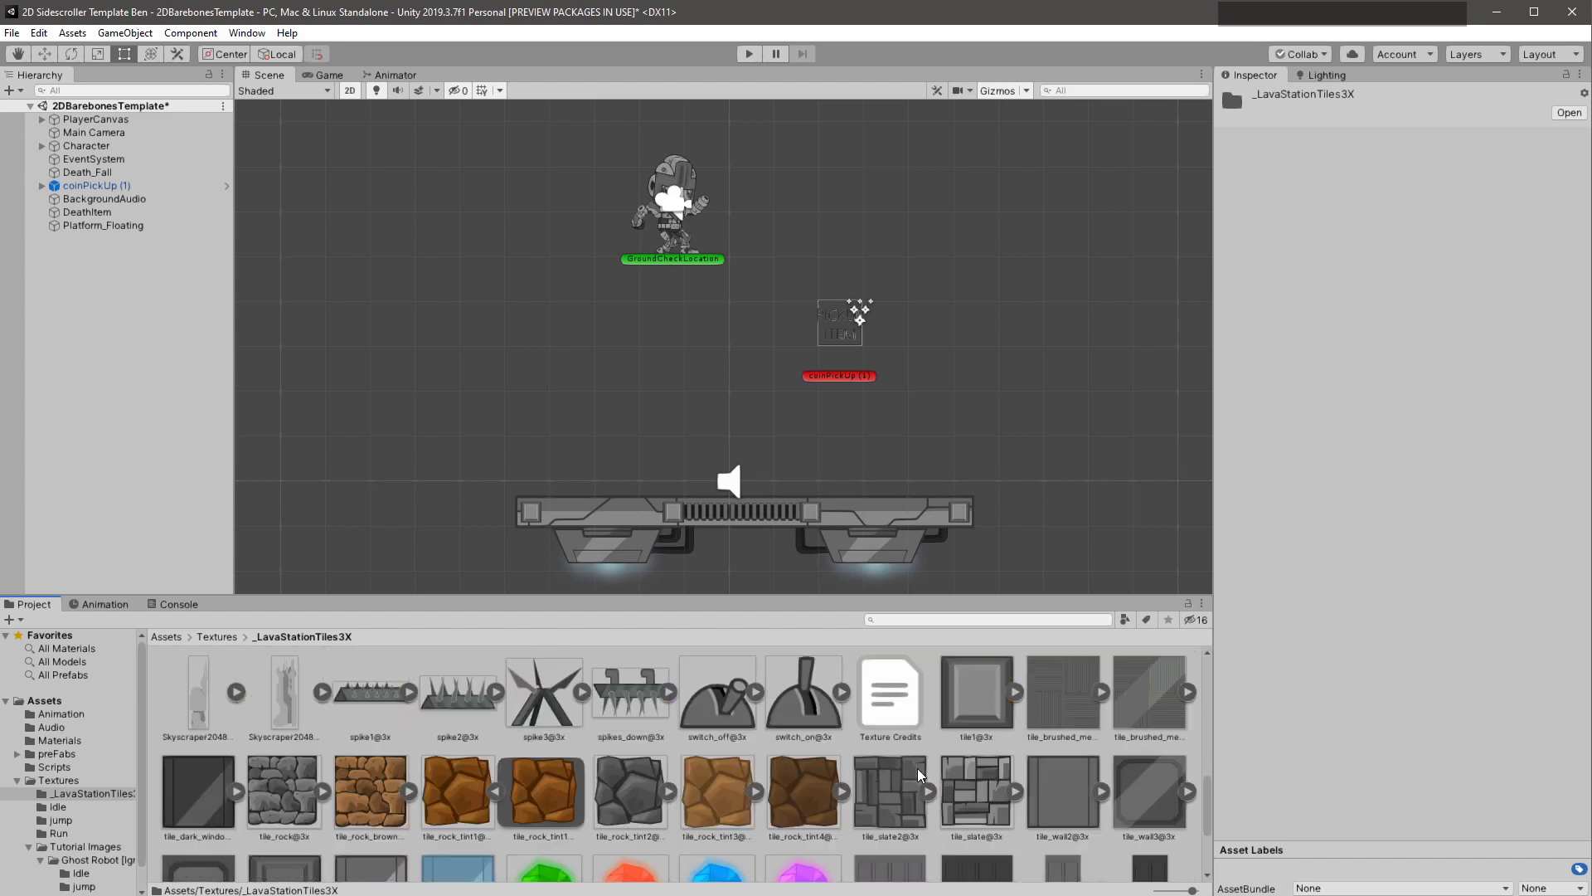
click(1053, 749)
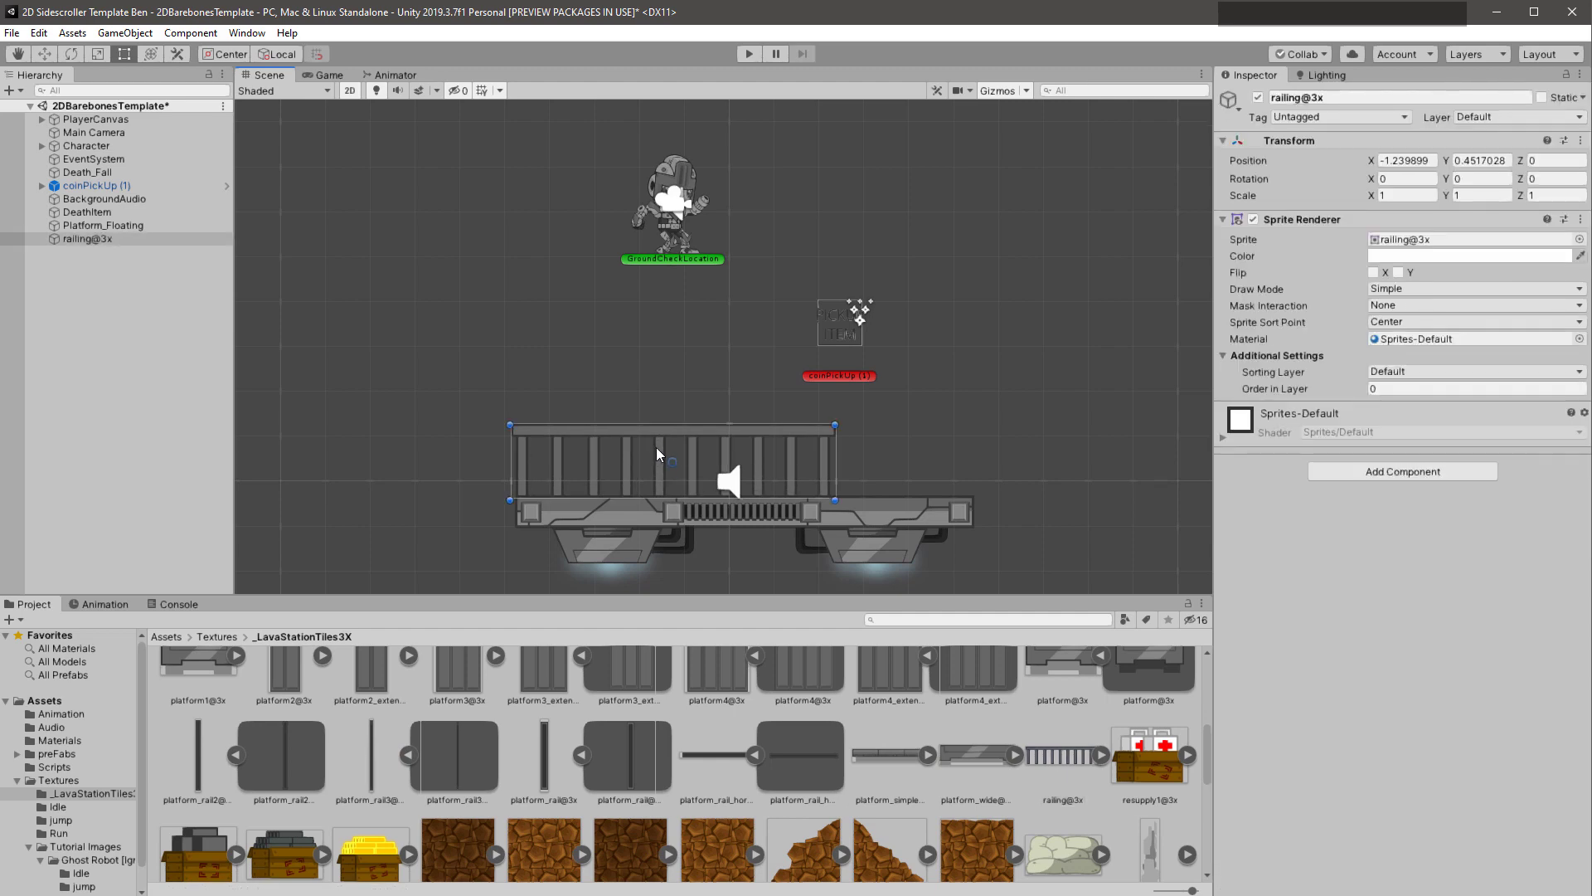
Scale the railing to about 0.7 and move it onto the platform's left end
key(r)
click(677, 464)
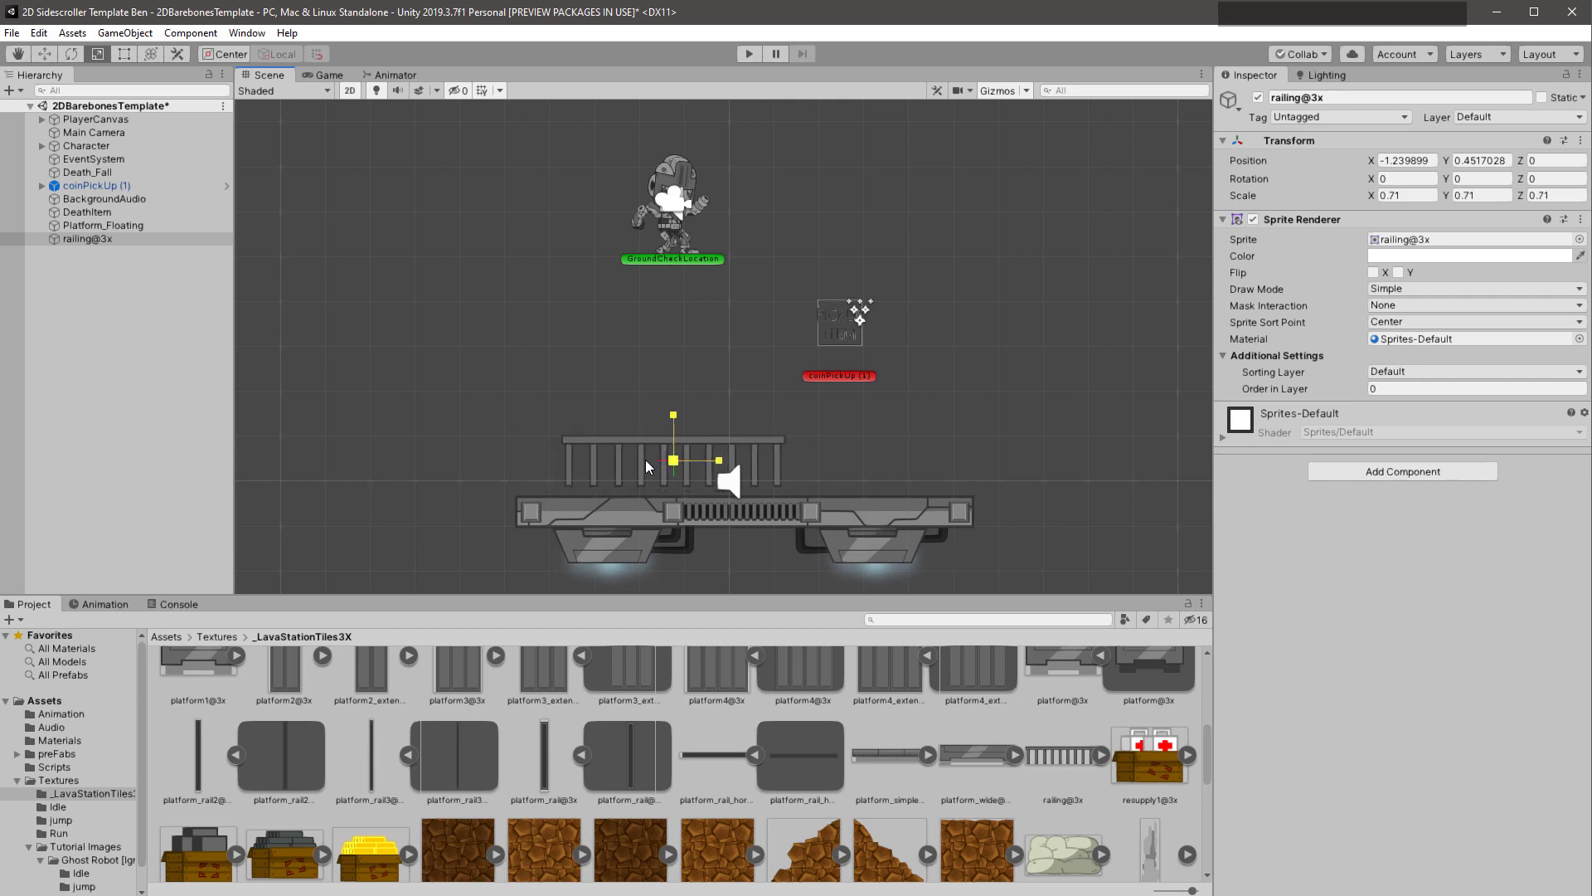
key(w)
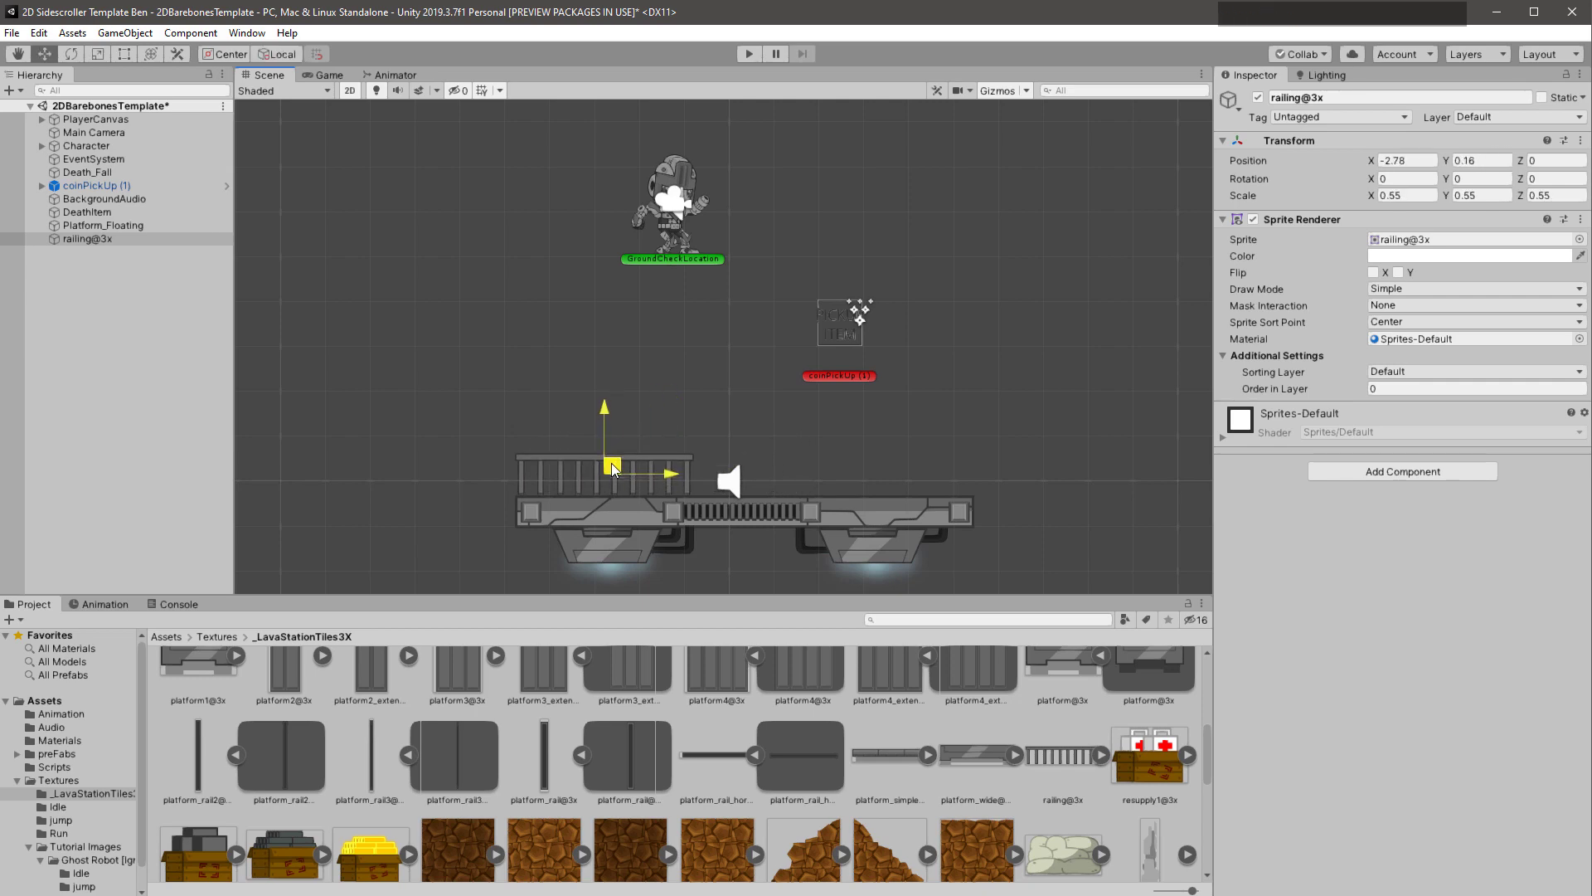
key(r)
click(610, 480)
Play-test, walking the character behind the railing, then stop the run
click(749, 62)
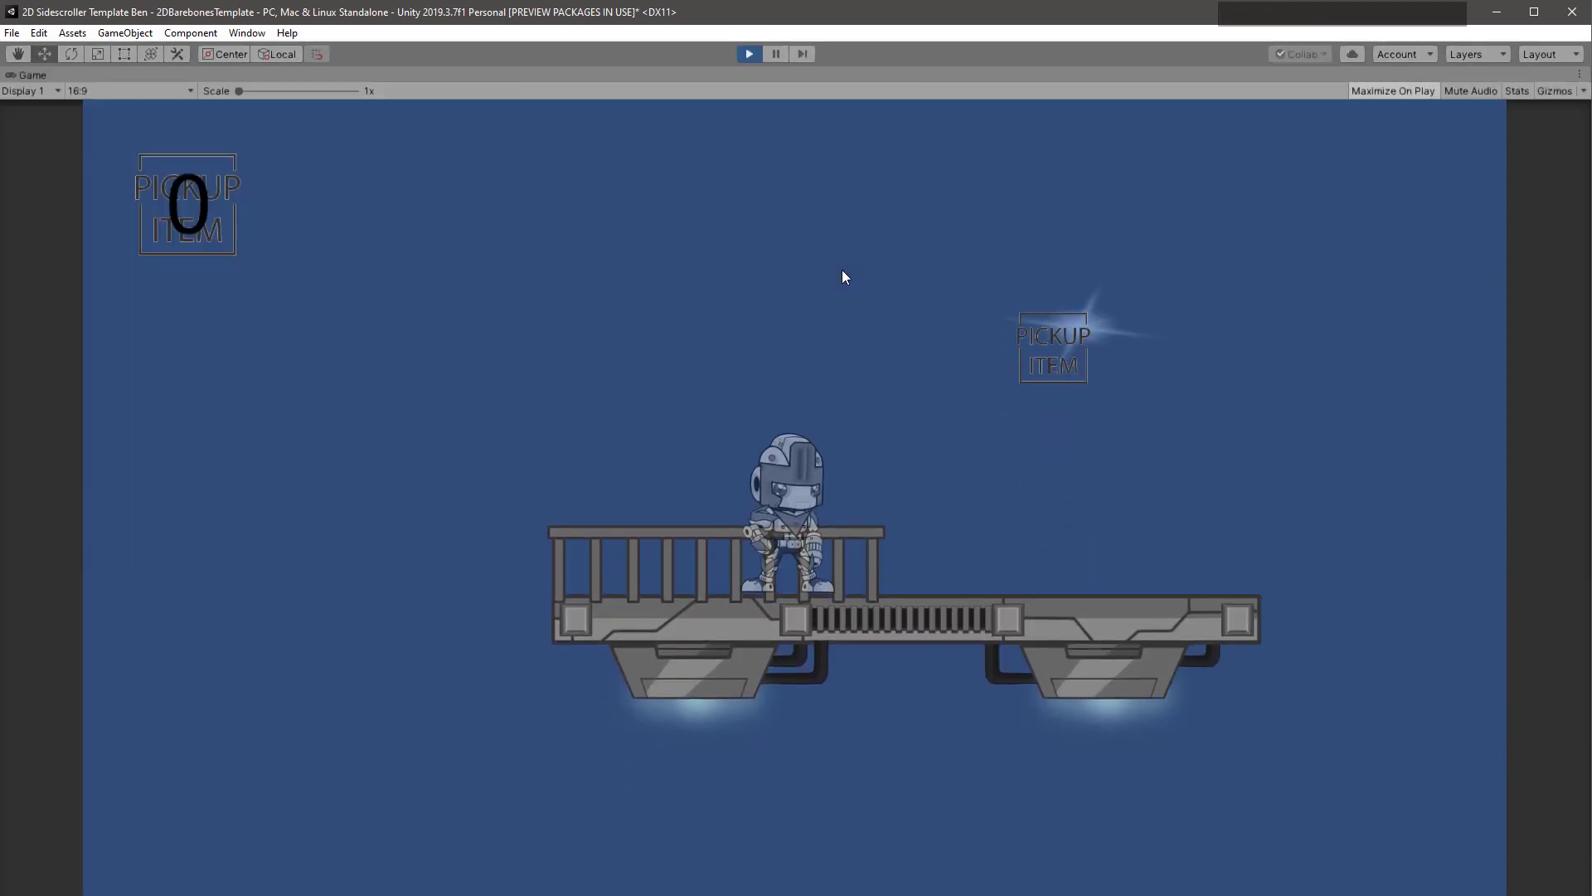
key(Right)
key(Left)
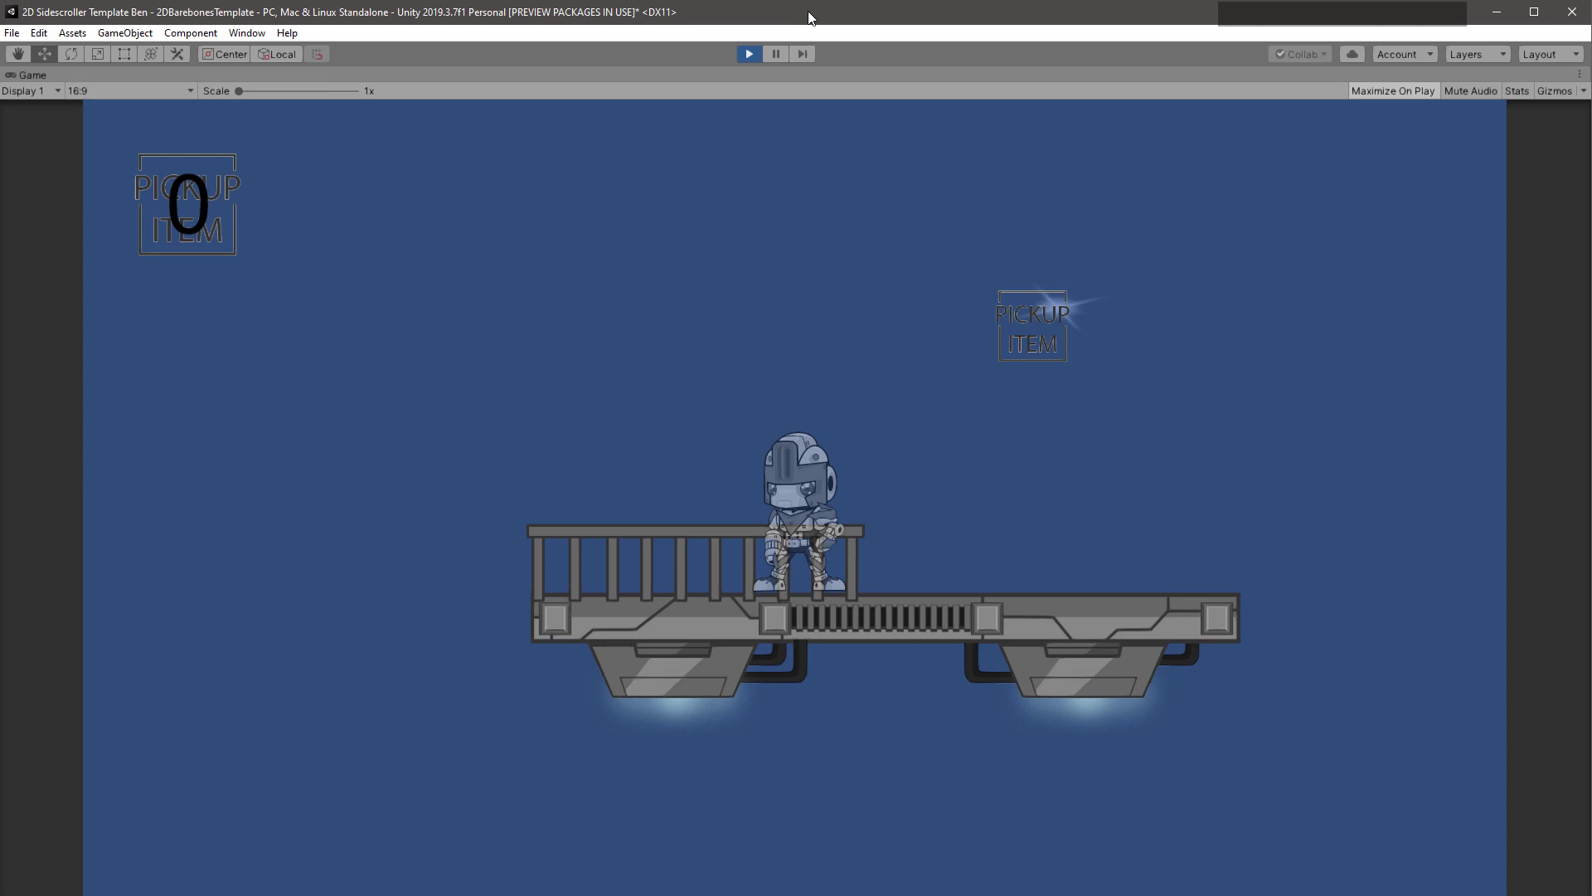
click(743, 63)
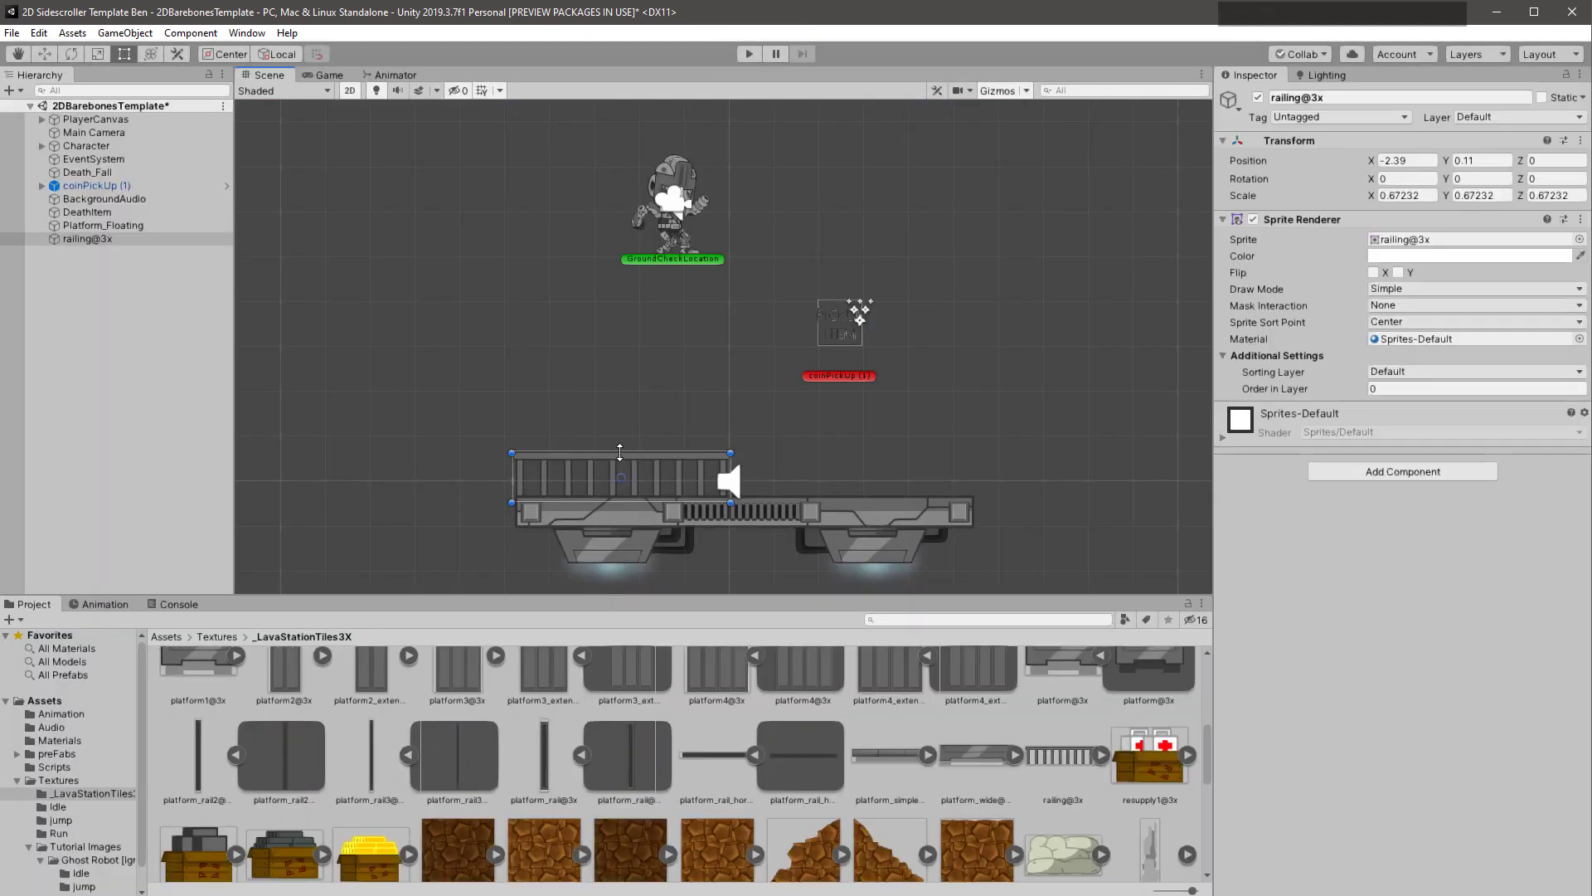
Set the railing's Sprite Renderer Order in Layer from 0 to 1
click(616, 466)
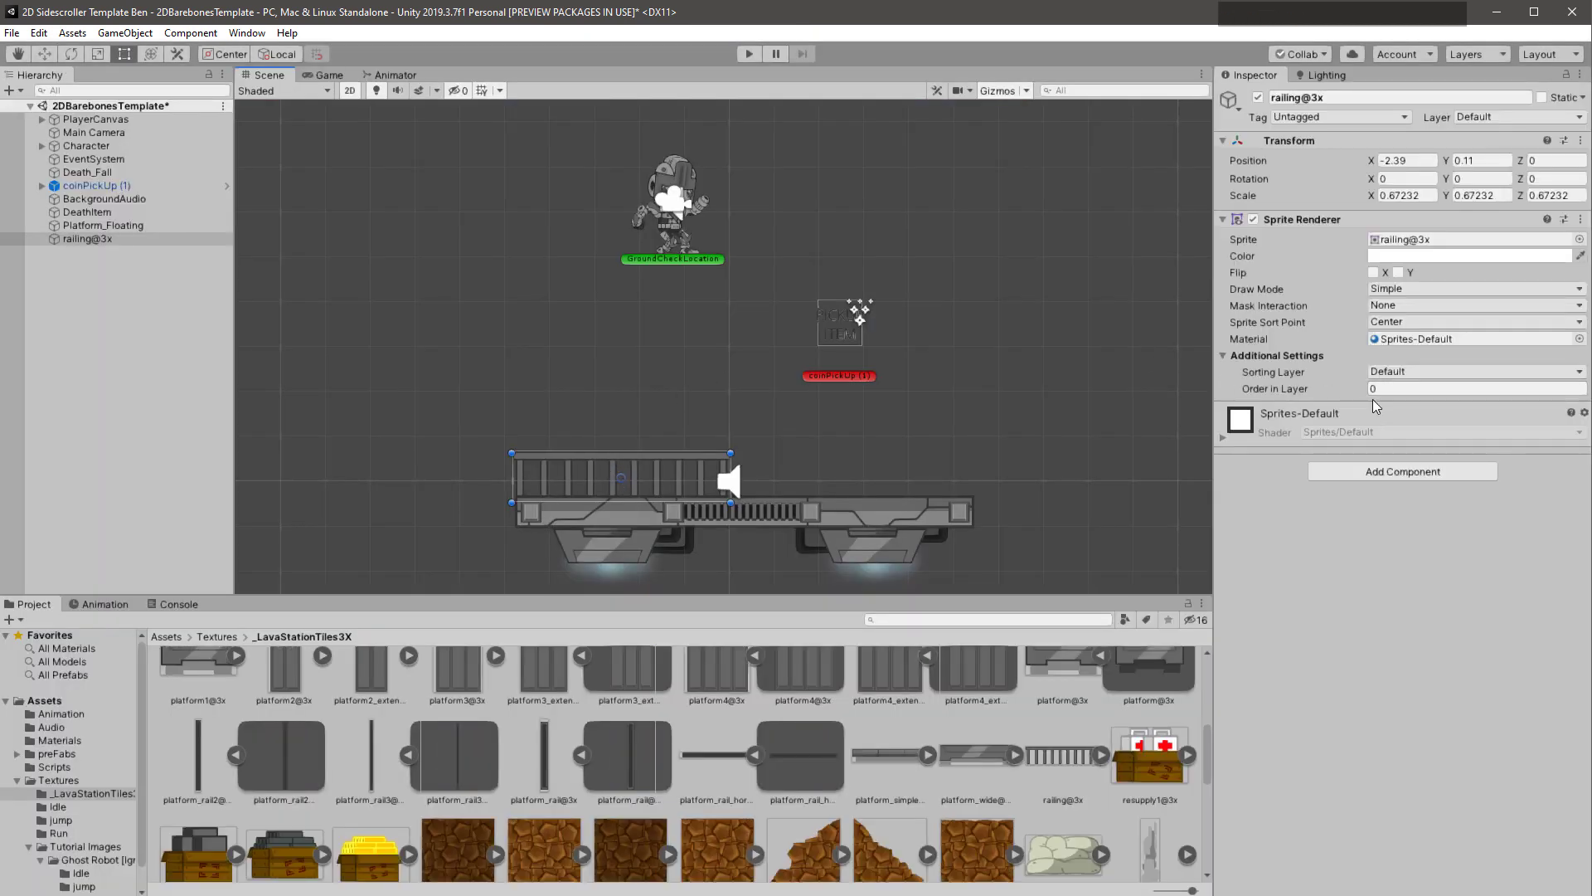
click(1383, 398)
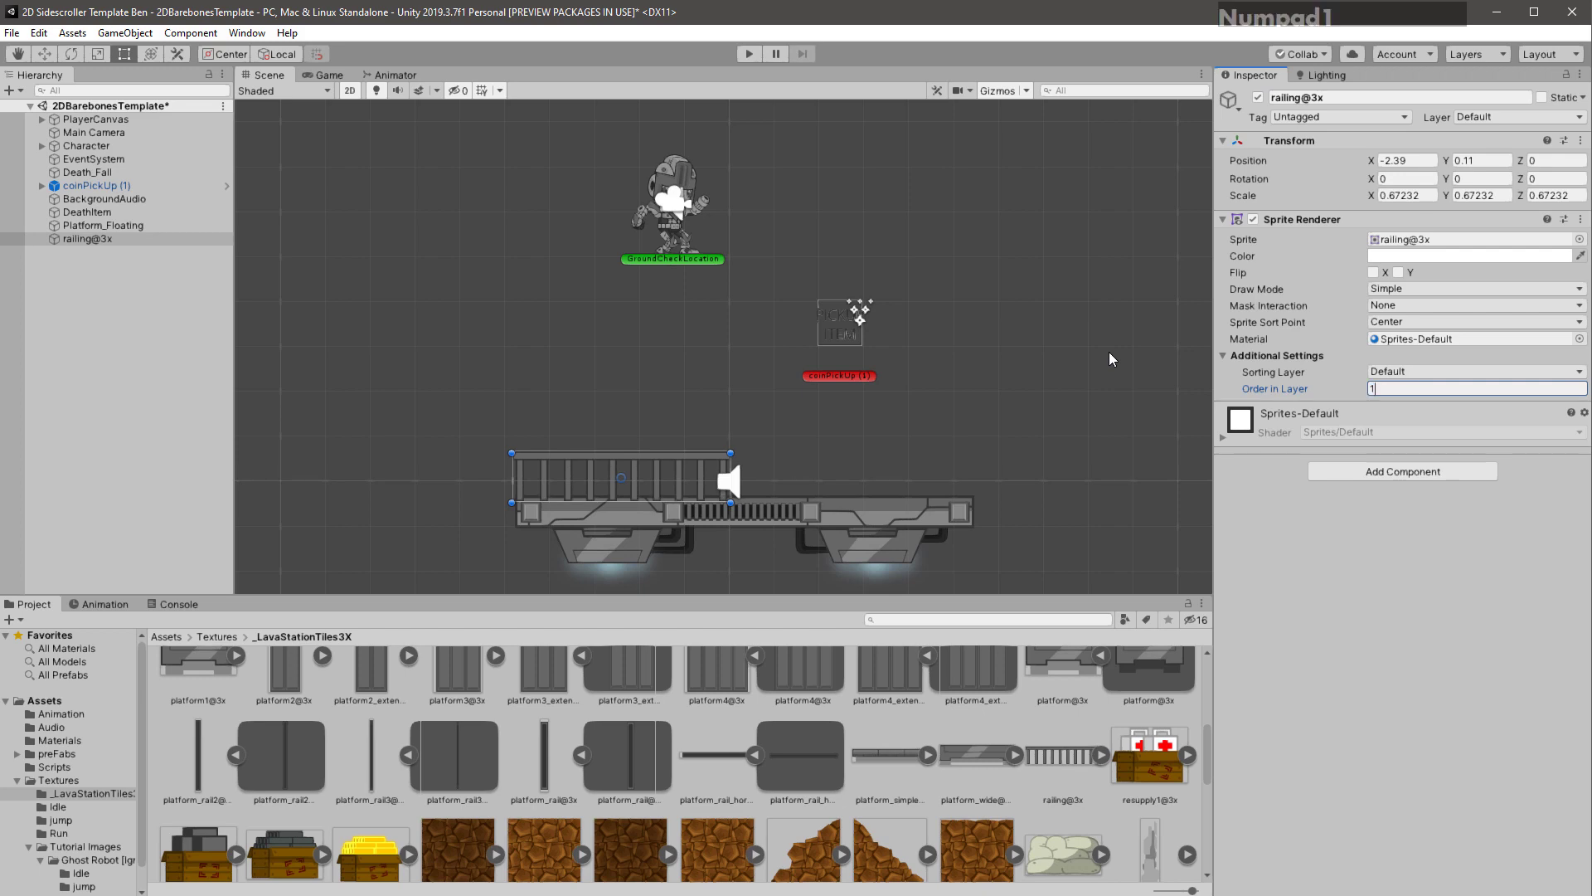
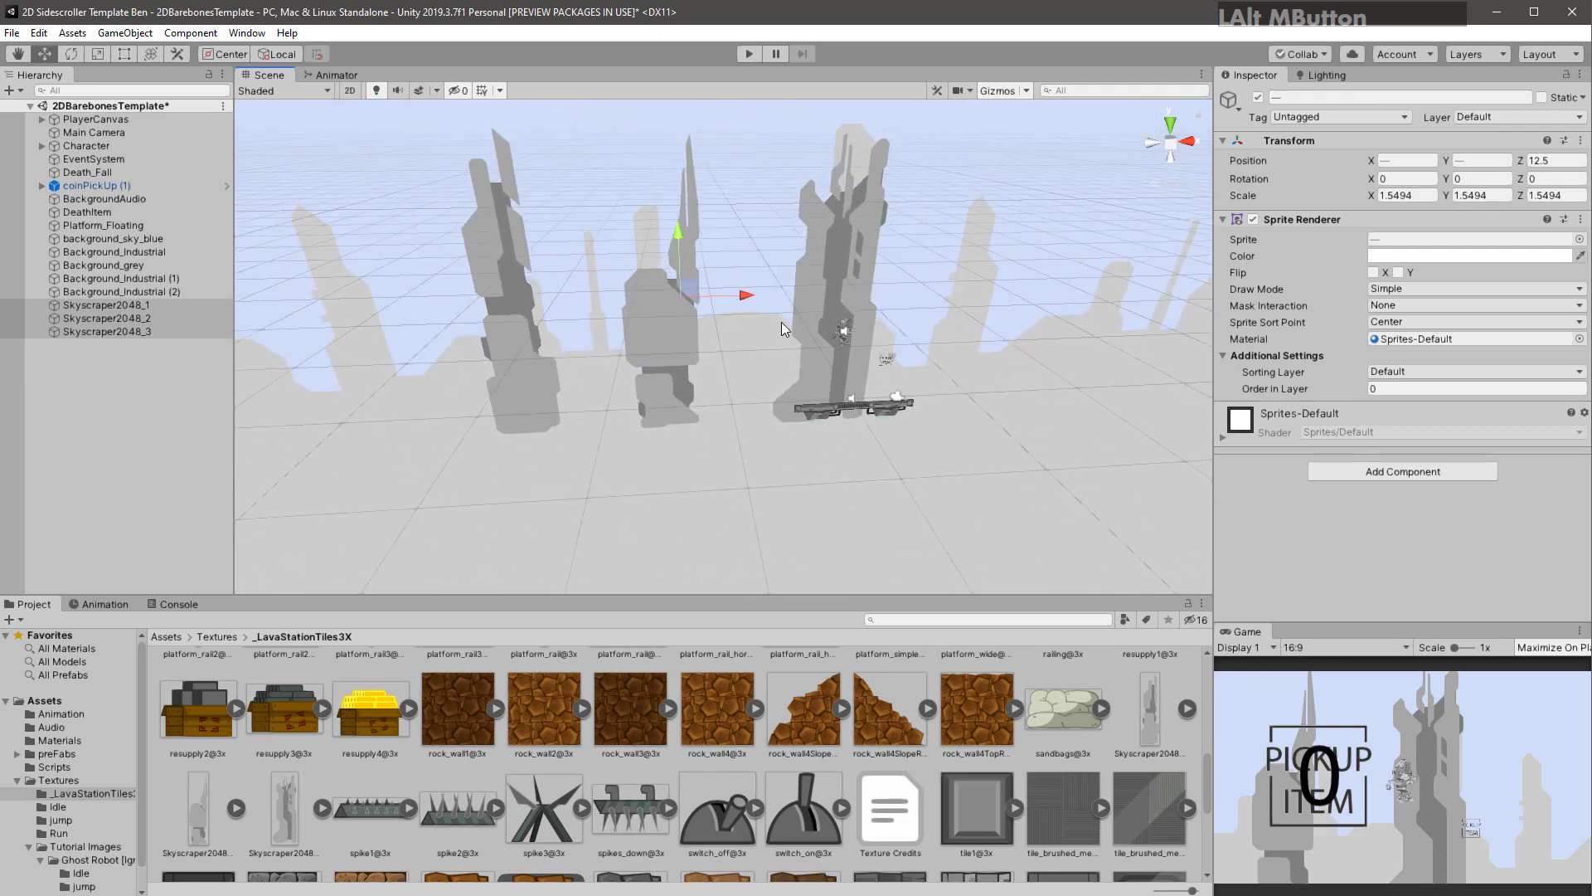
Set the three skyscrapers' Order in Layer to -80
click(726, 302)
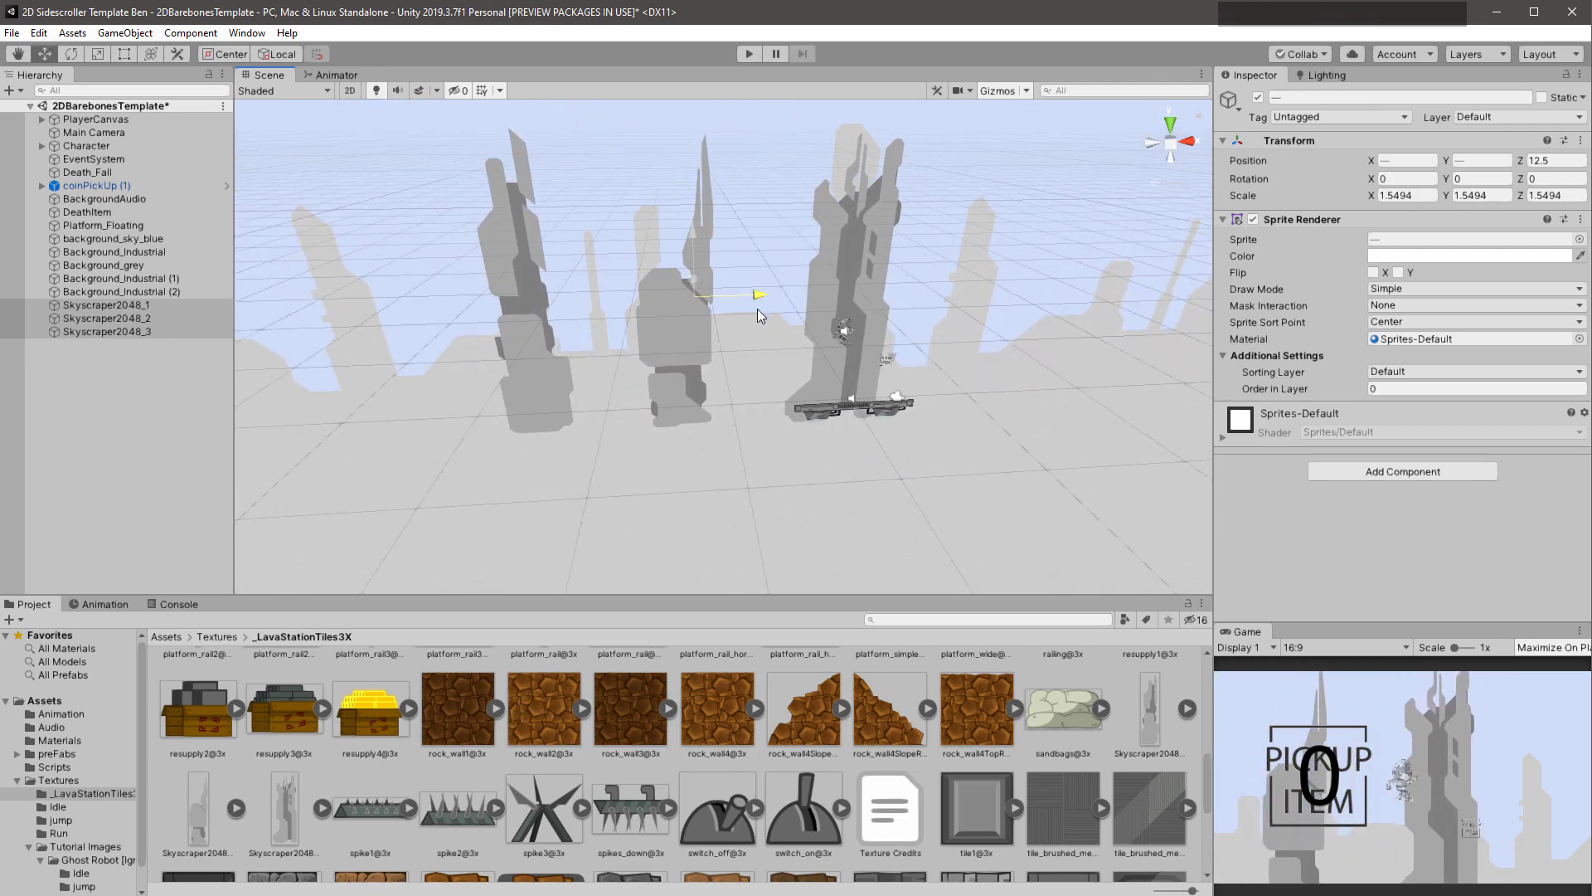
click(1256, 400)
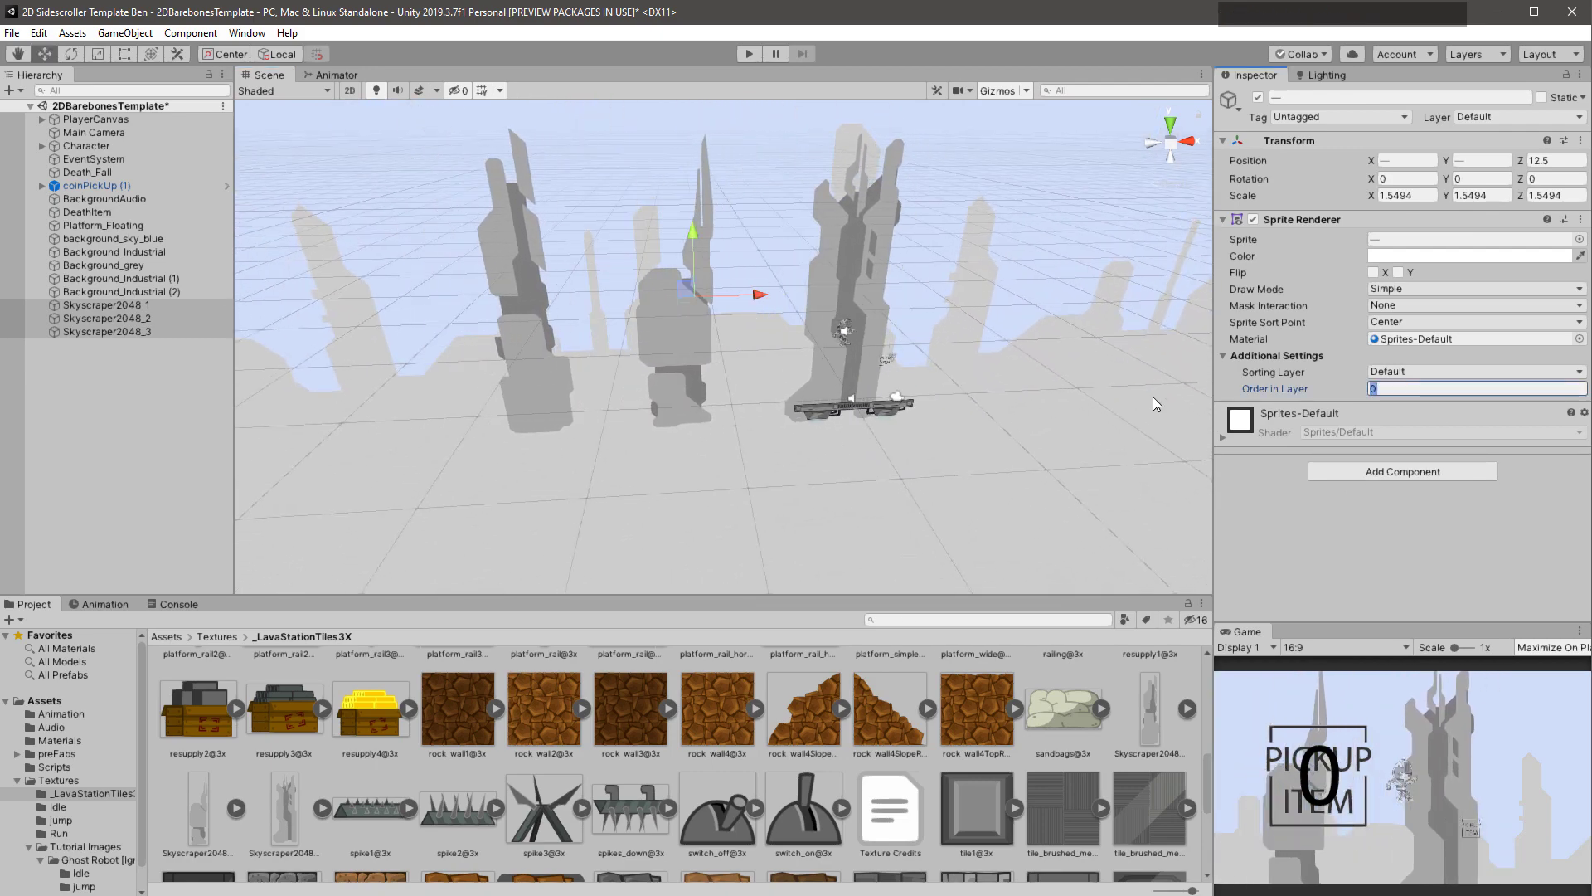
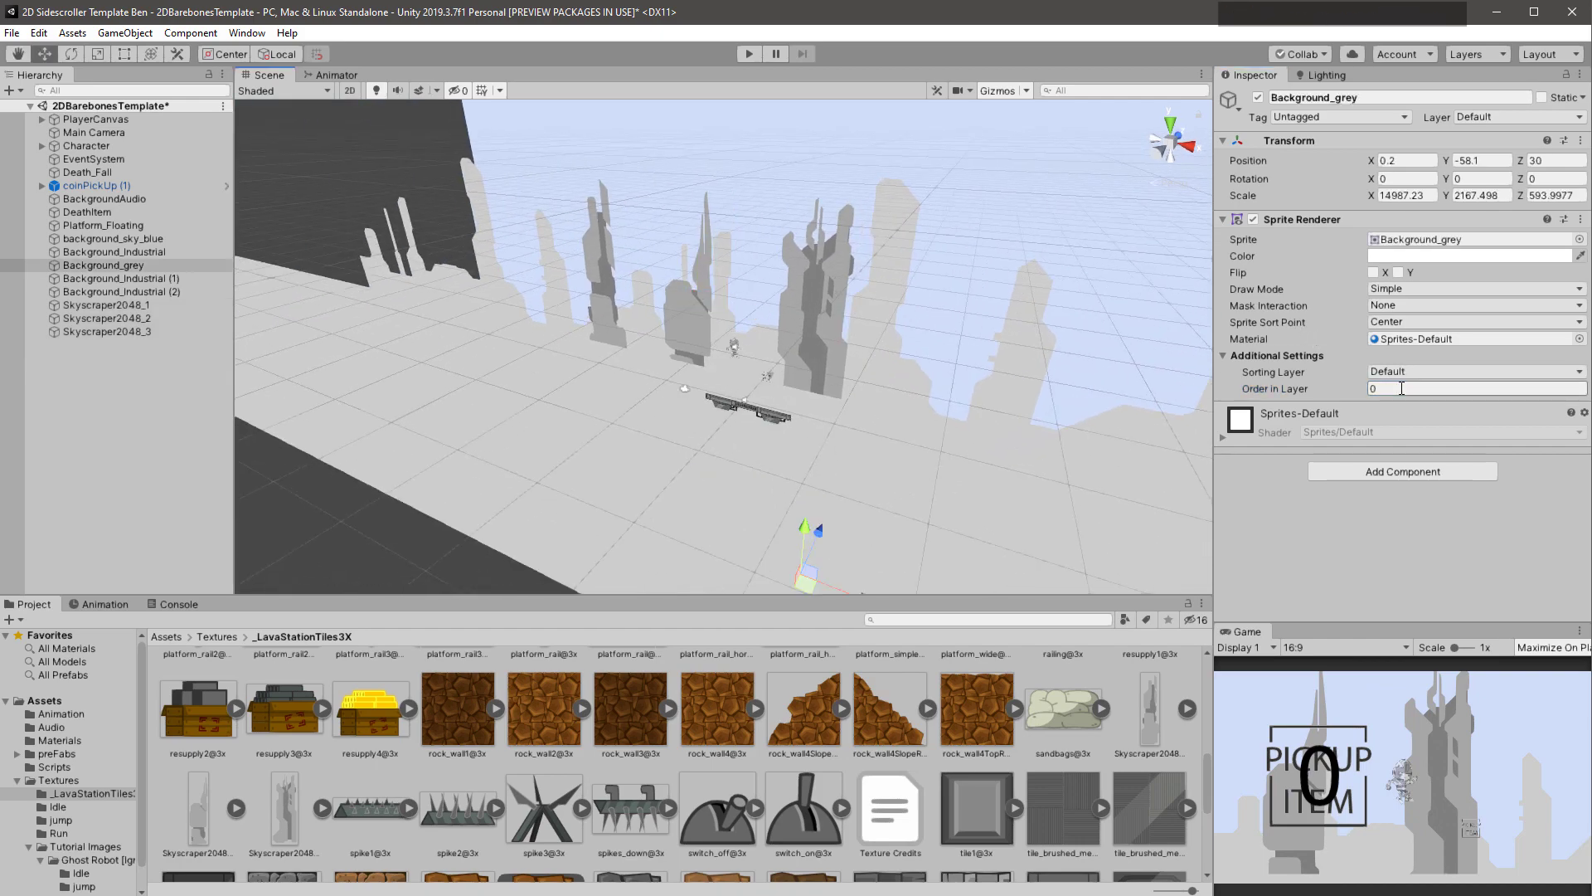
Set Background_grey's Order in Layer to -90, then reselect the skyscrapers
click(1325, 393)
key(KP_Subtract)
key(KP_9)
key(KP_0)
key(Return)
click(1173, 384)
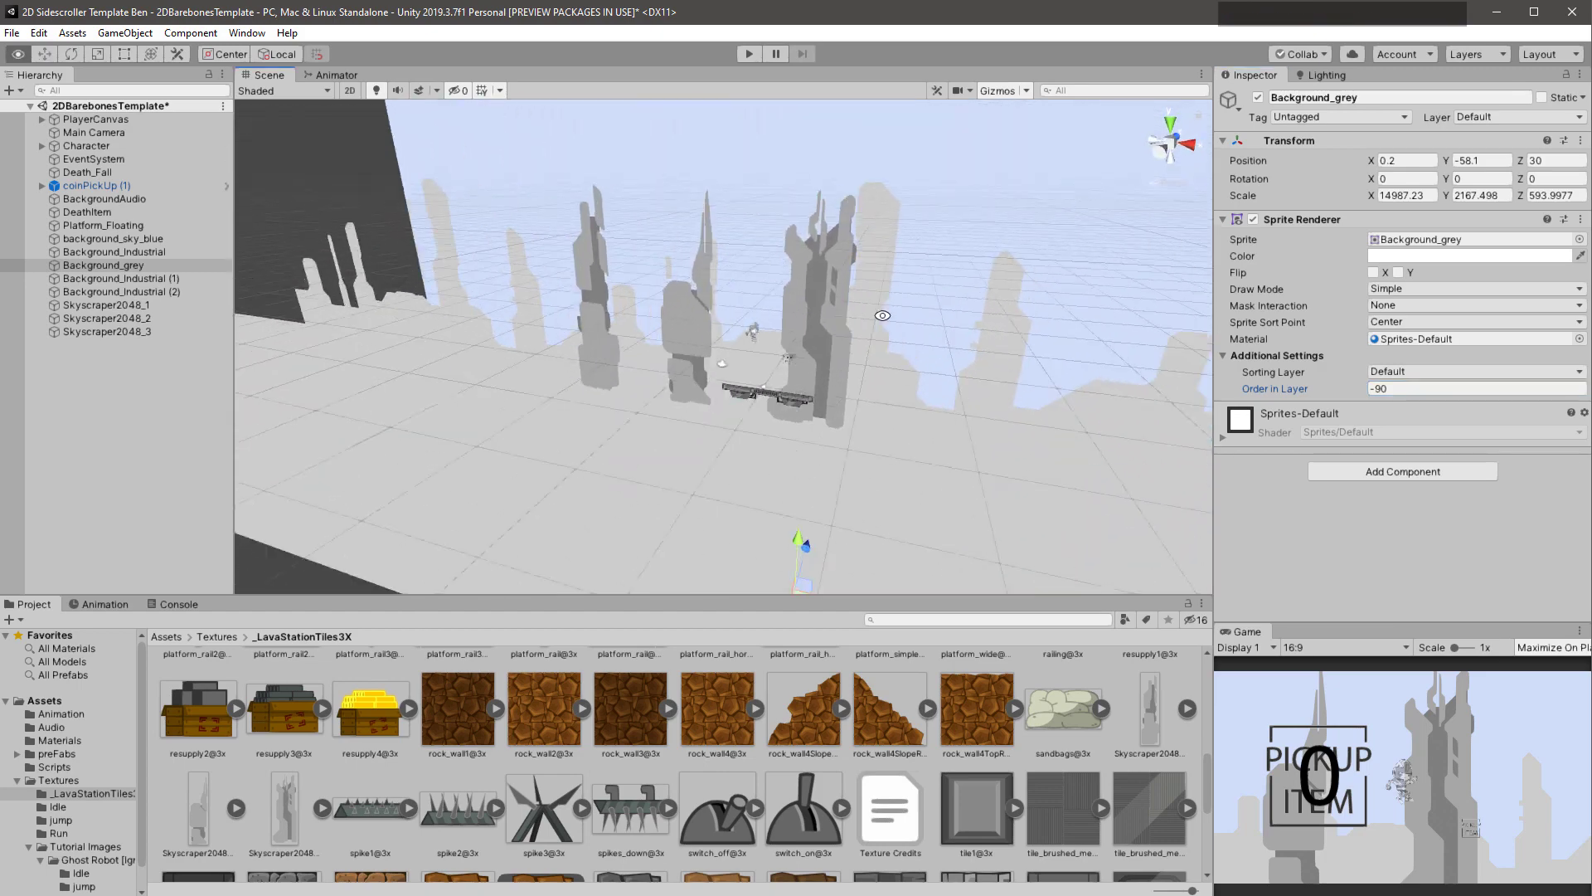
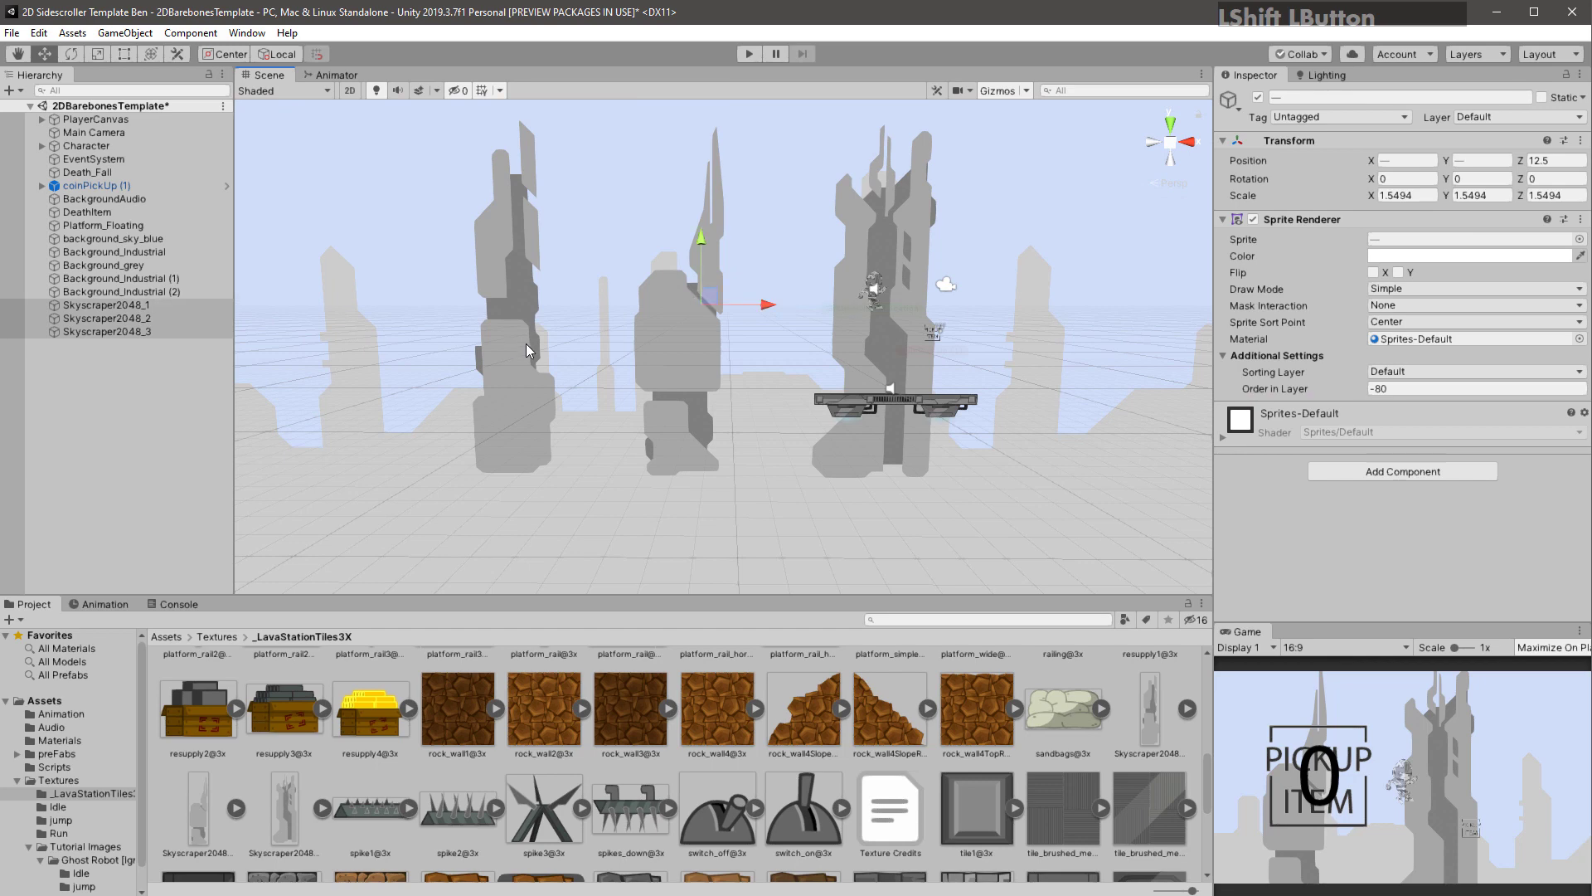
Scale the skyscrapers to about 2.02, push them back to Z 16.52, and duplicate them
key(r)
click(706, 306)
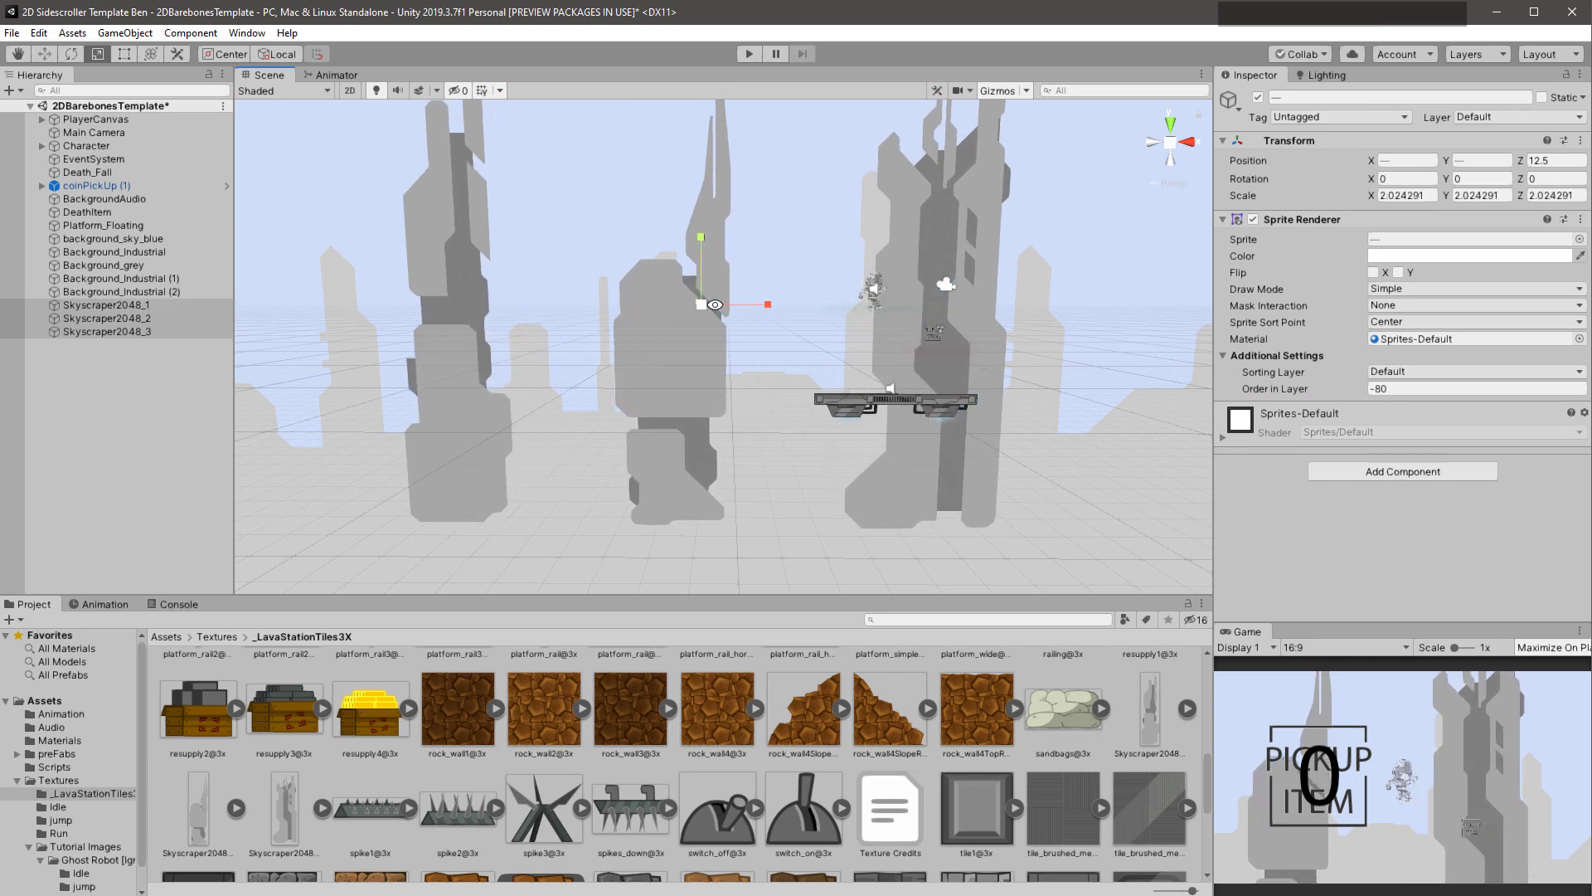
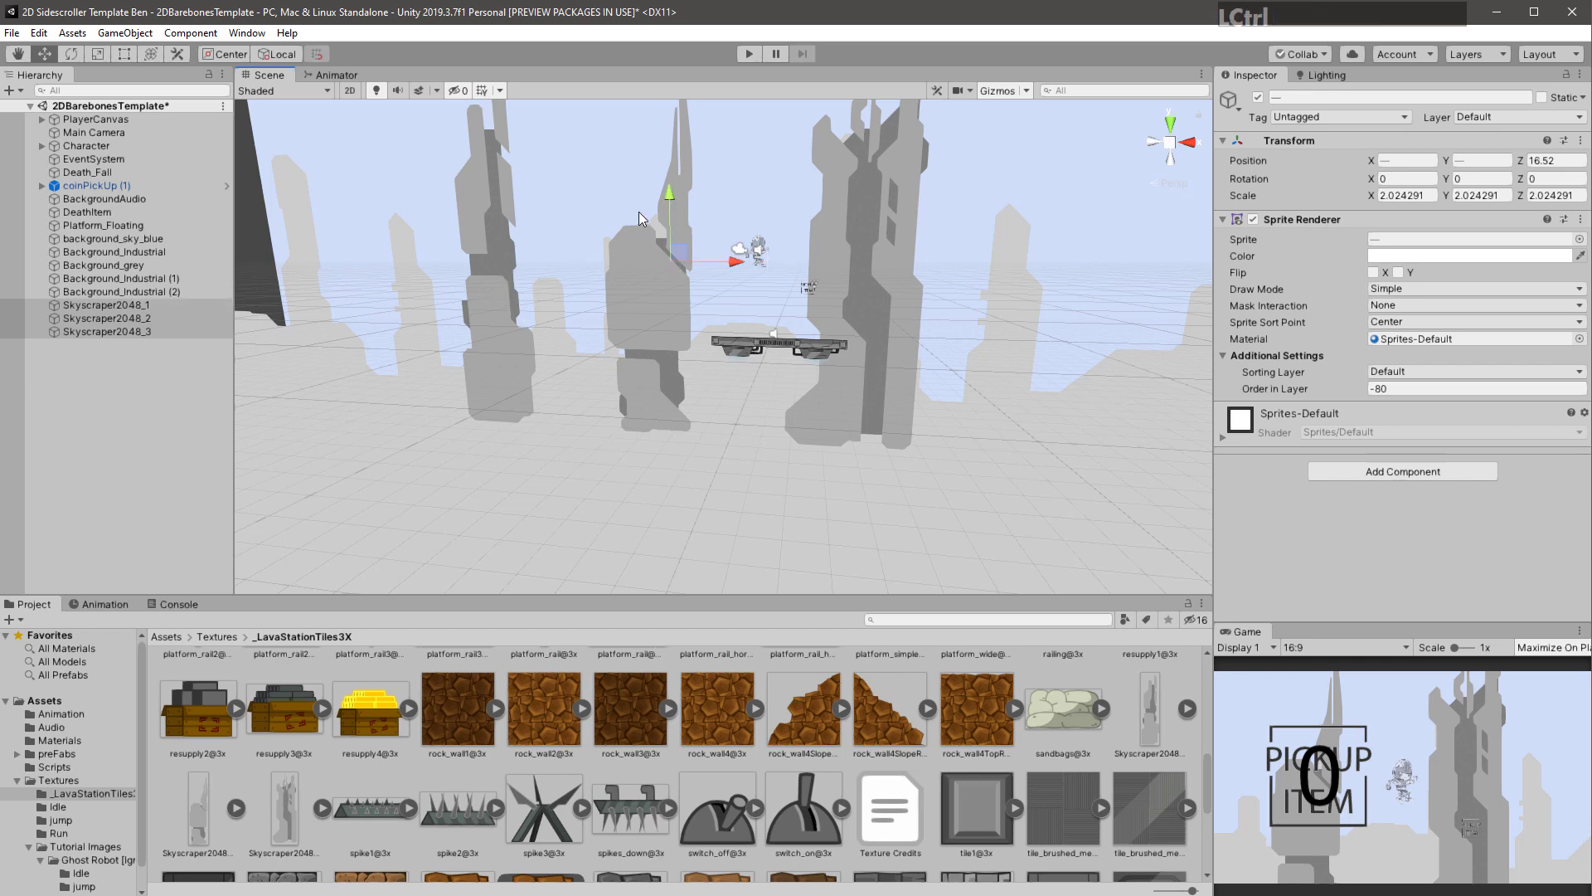
key(ctrl+d)
click(675, 200)
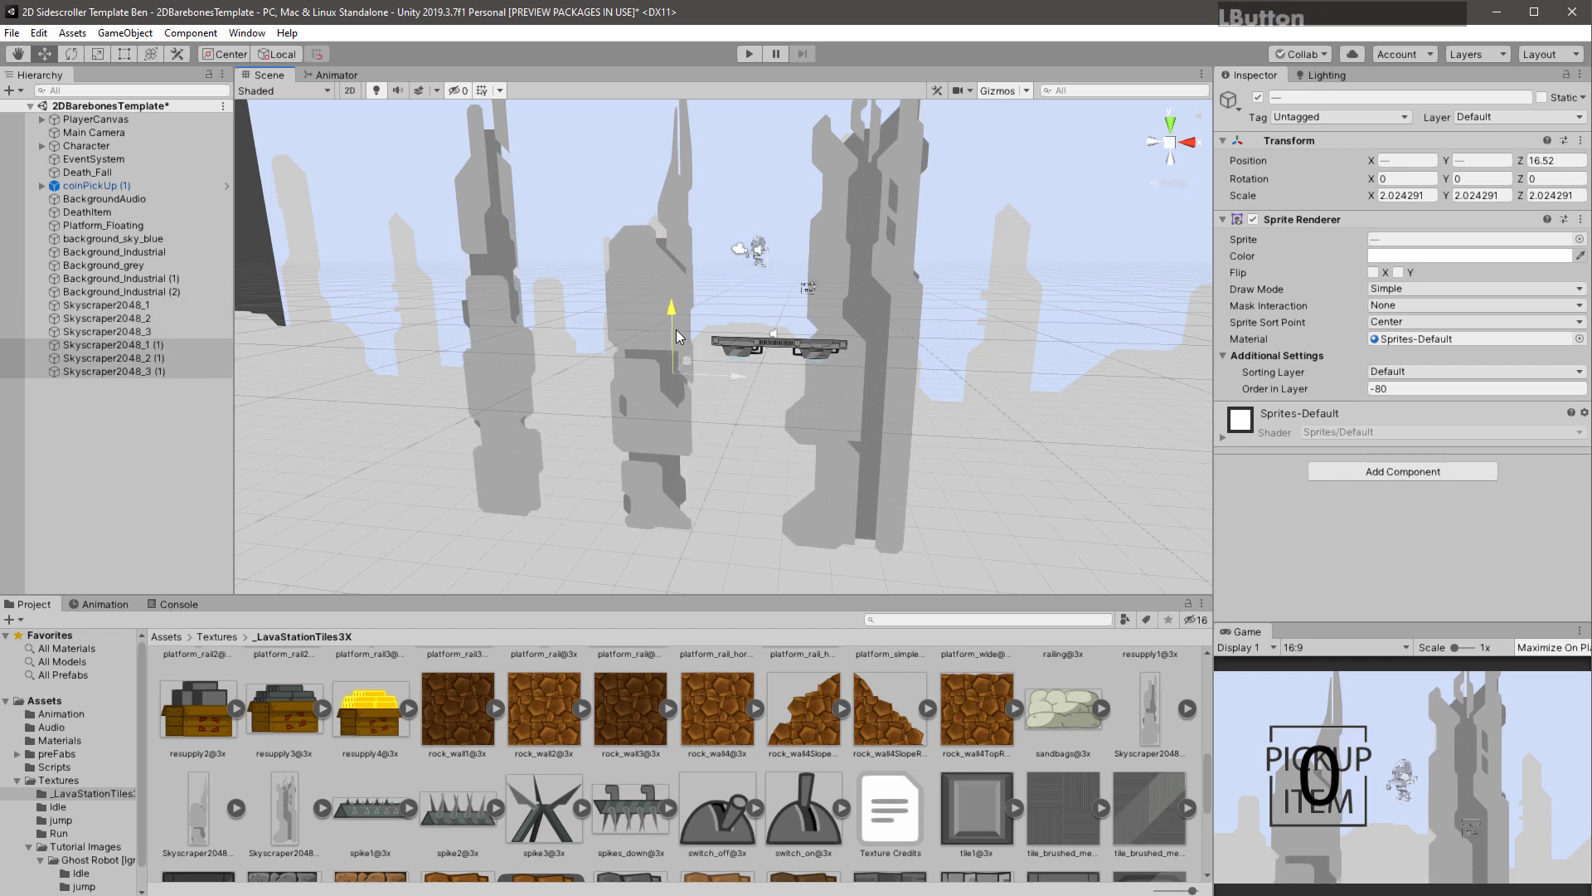
Flip the copies with negative Y scale and move them down beneath the originals
key(r)
click(677, 320)
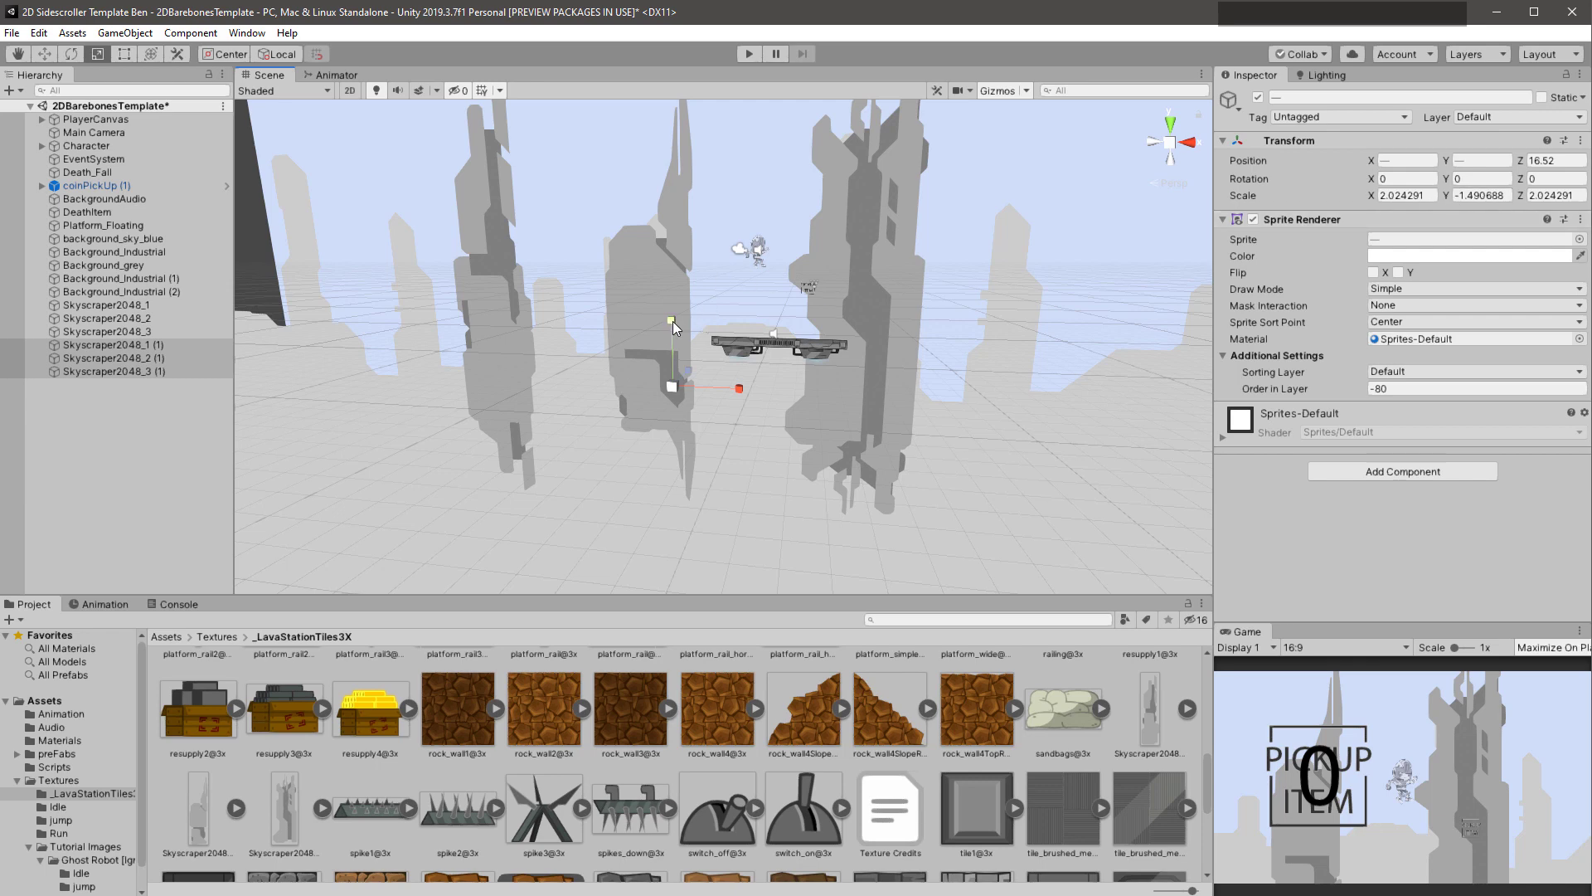
click(671, 328)
key(w)
click(679, 475)
click(682, 495)
Play-test, running the character back and forth along the railed platform against the city skyline
click(738, 62)
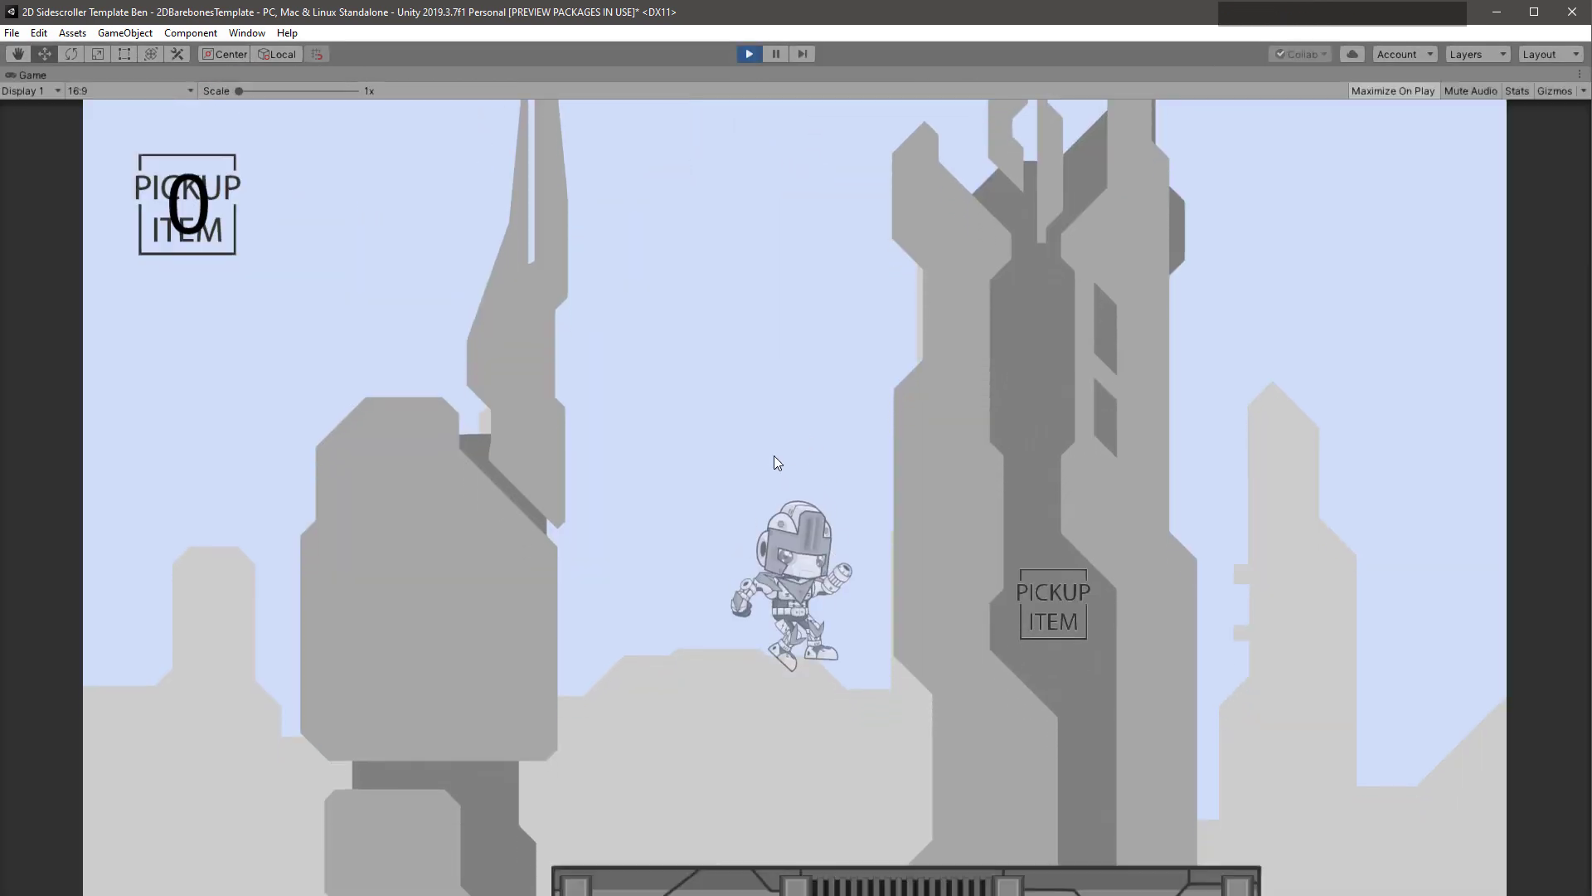
key(Left)
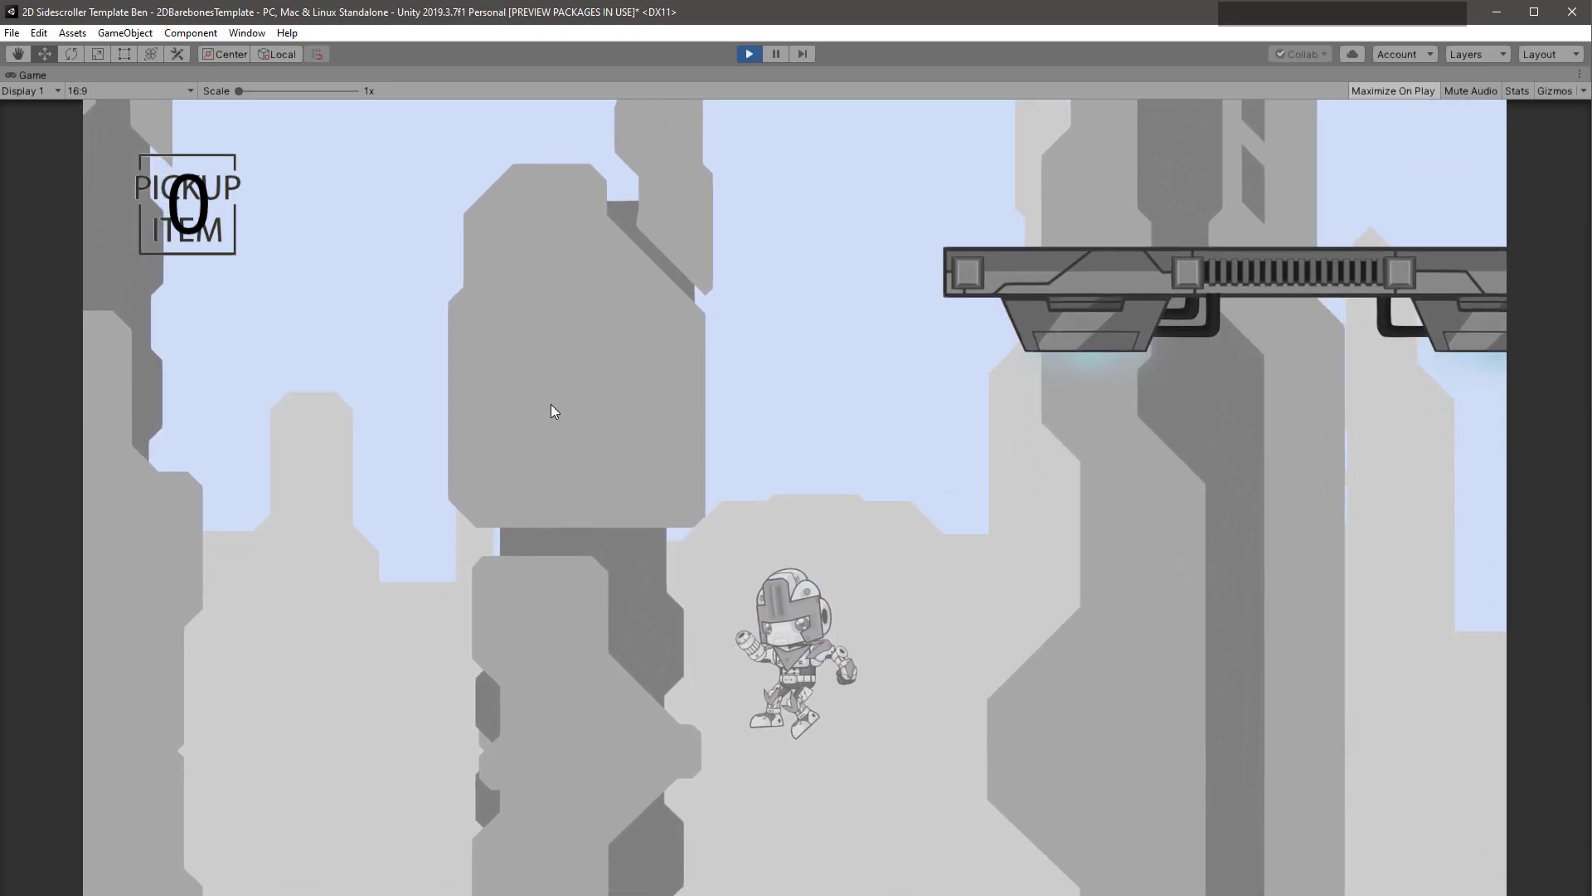
click(752, 65)
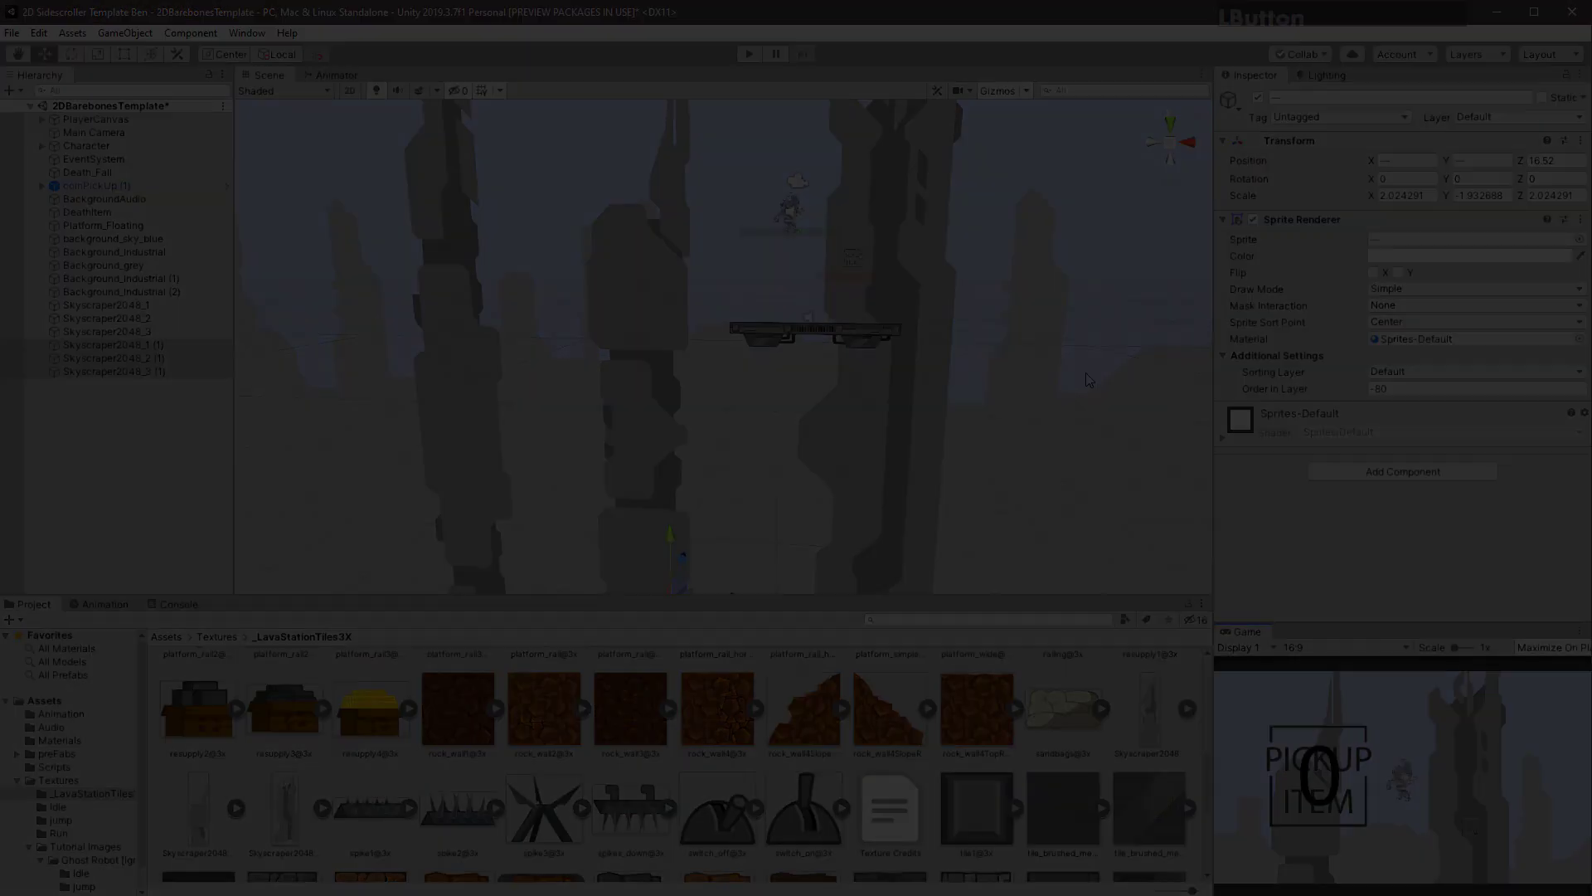
click(816, 200)
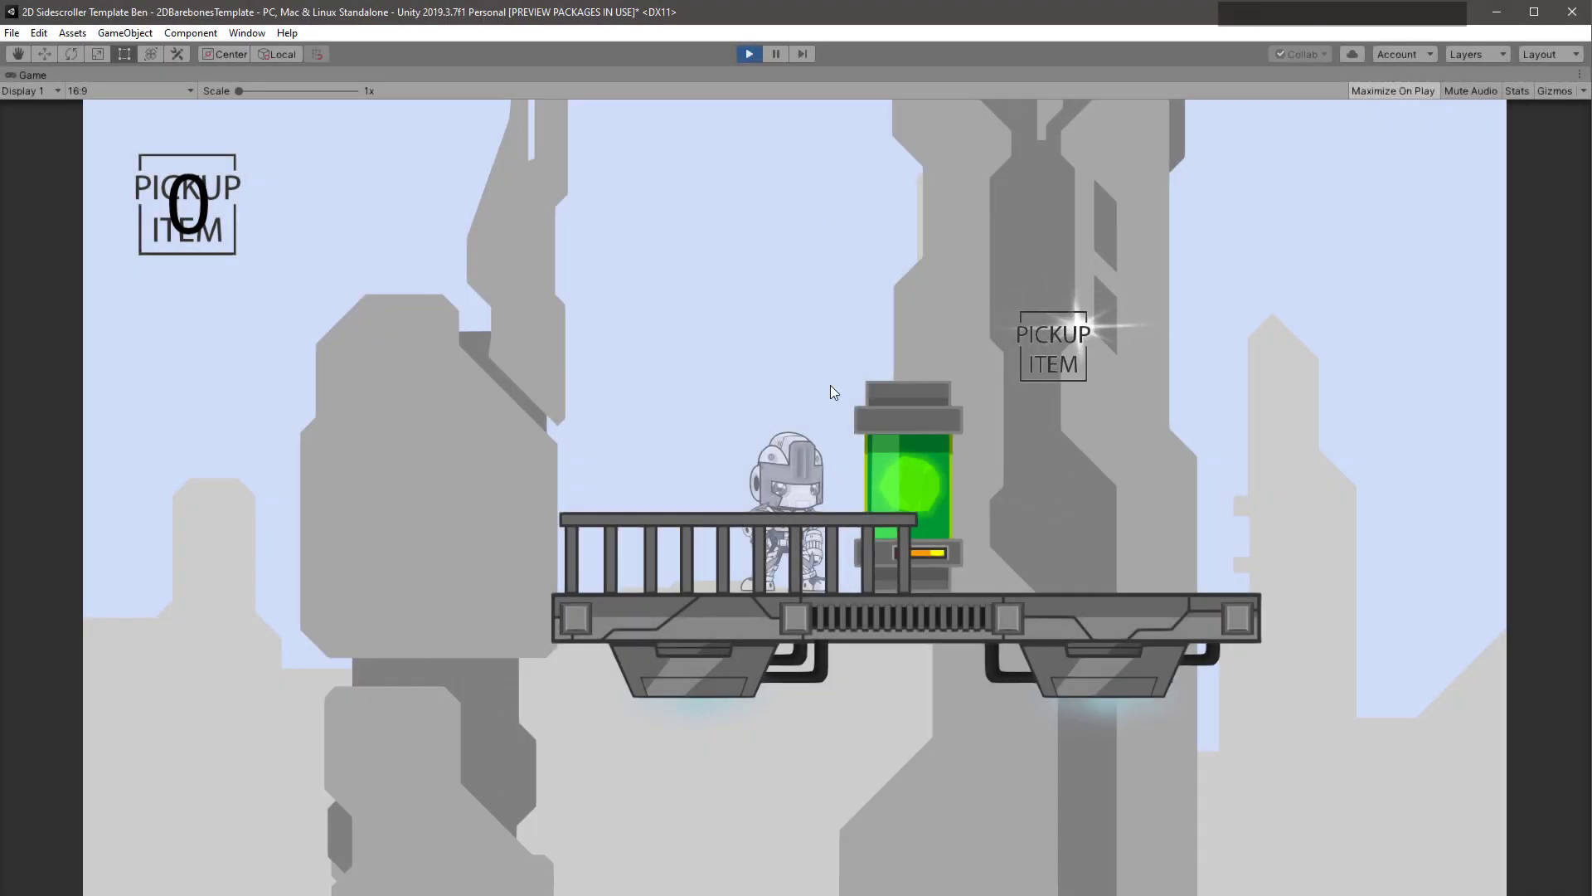
key(Right)
key(Left)
key(Right)
key(Right)
key(Left)
key(Right)
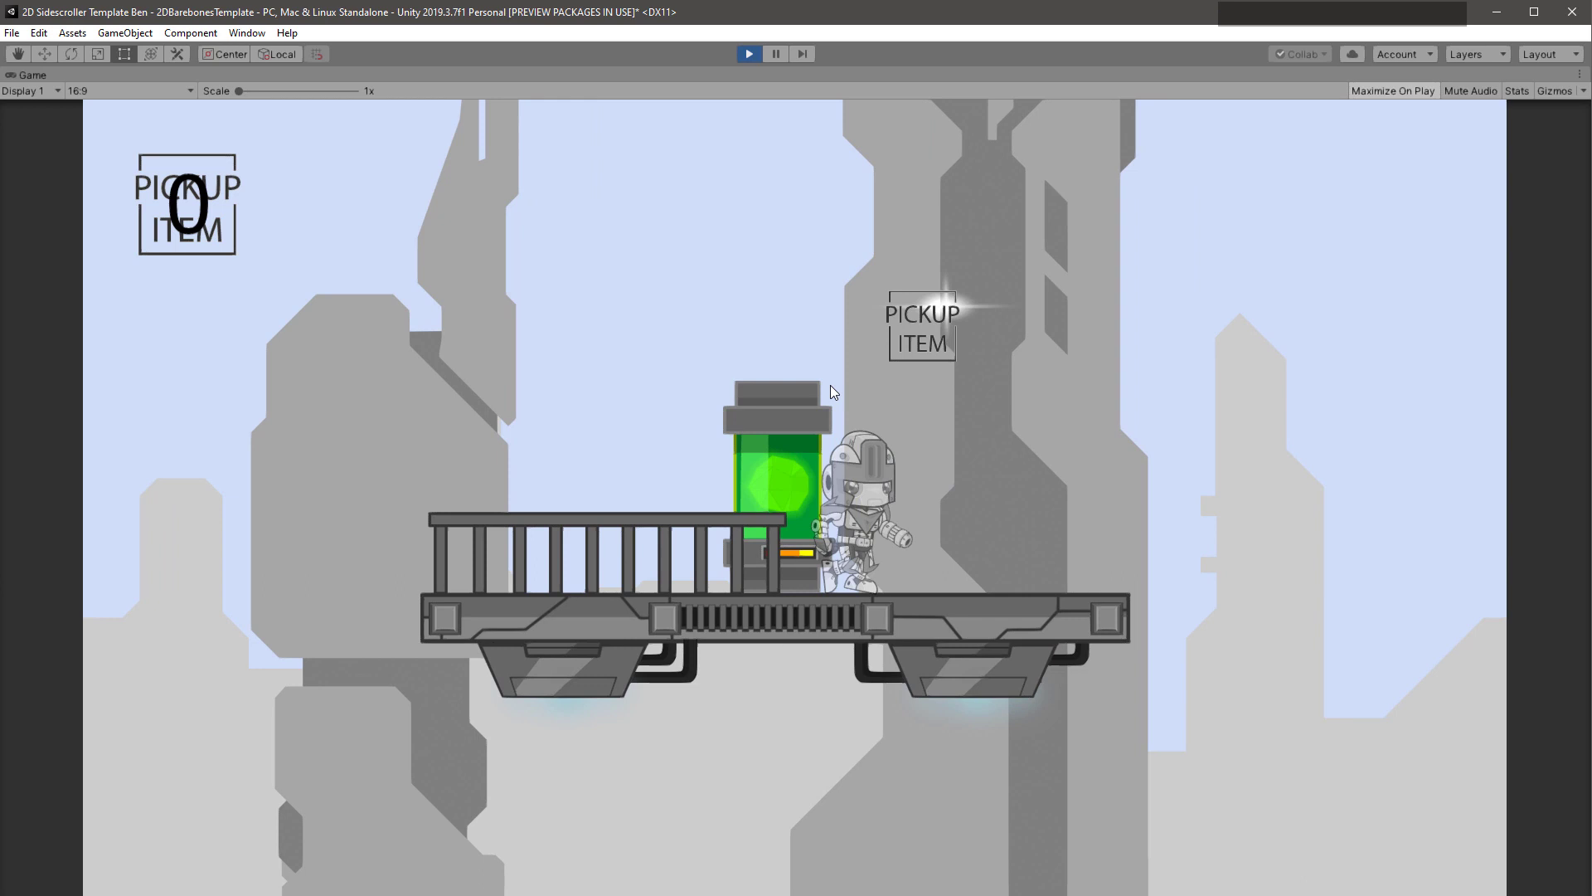
key(Left)
key(Right)
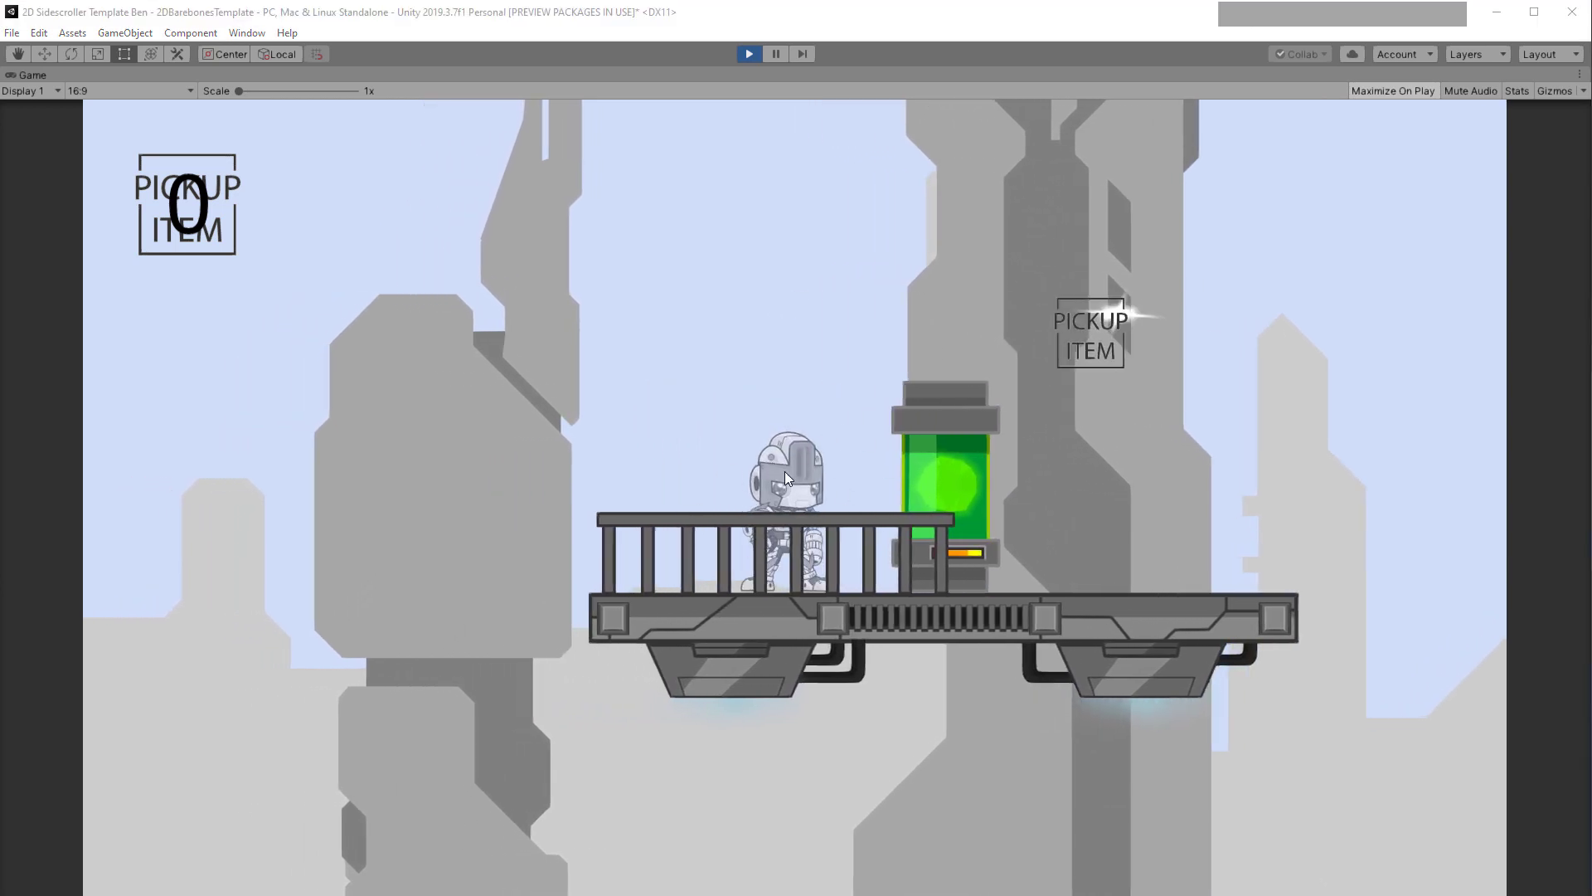
click(839, 462)
key(Right)
key(Left)
key(Right)
key(Left)
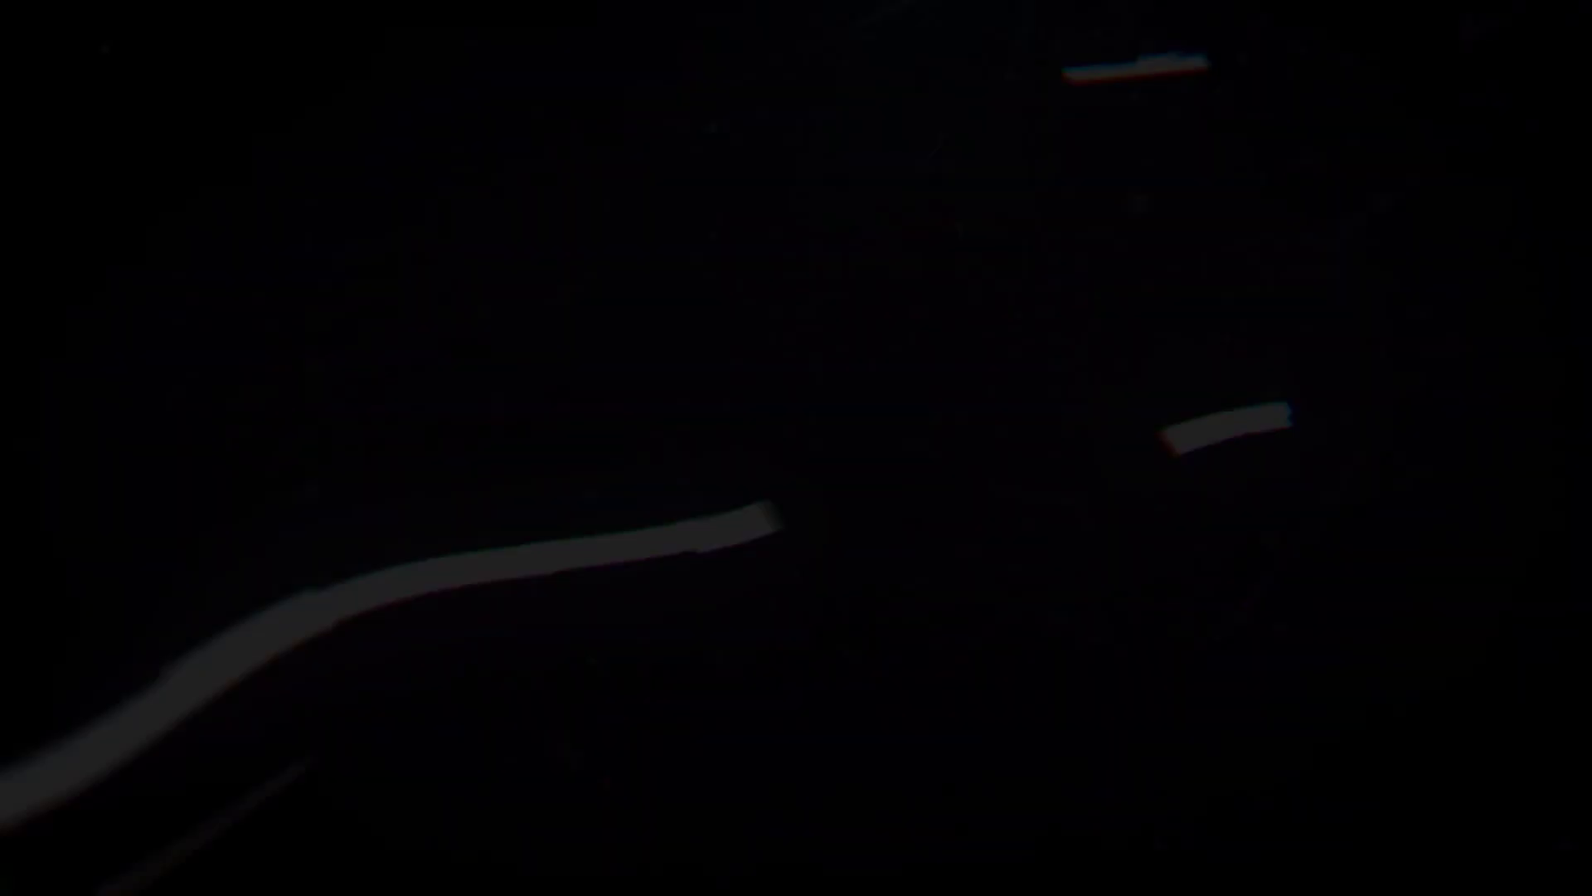